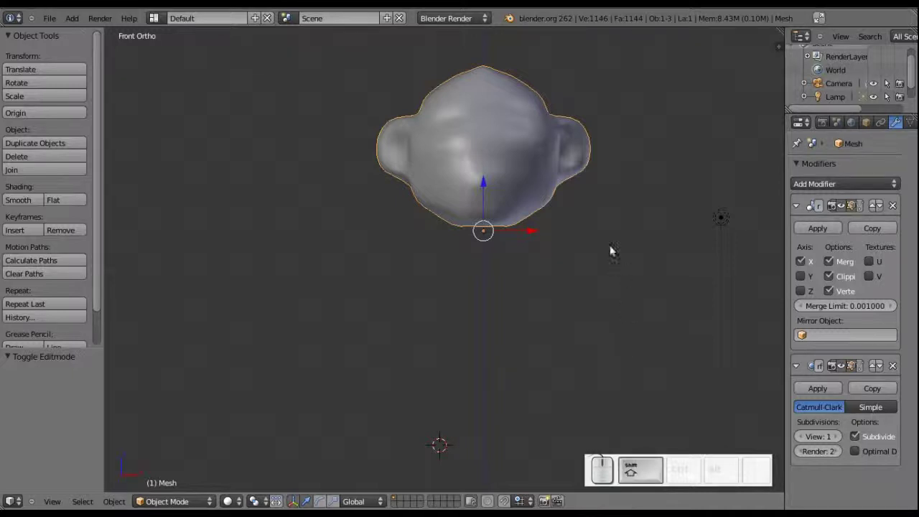
Pan the view so the head sits further to the left
drag(585, 195, 322, 197)
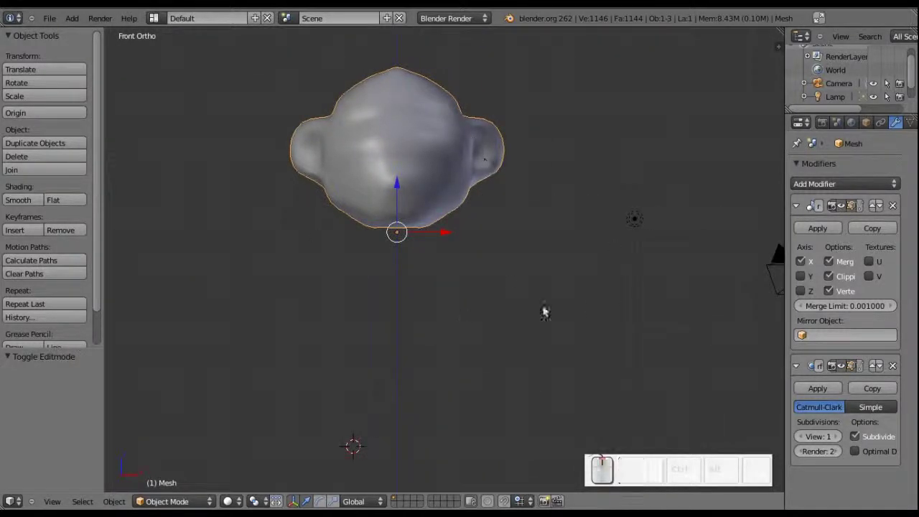
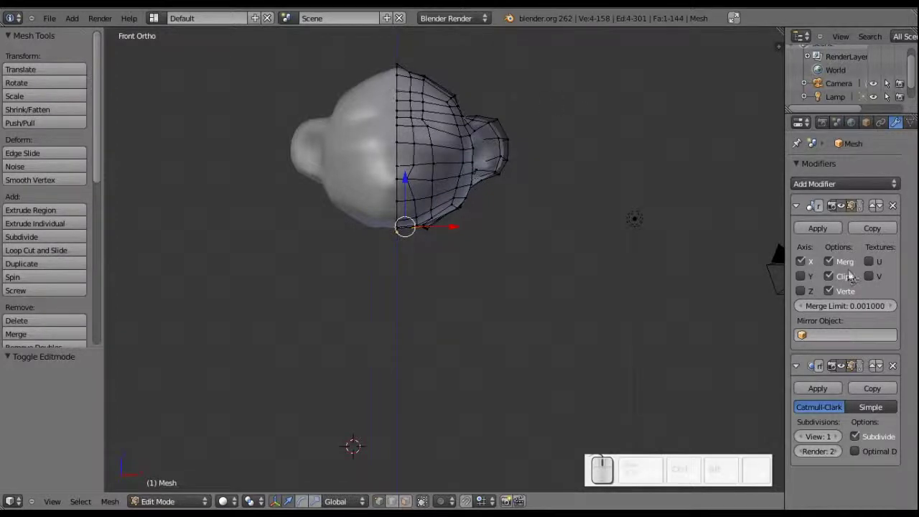
click(805, 259)
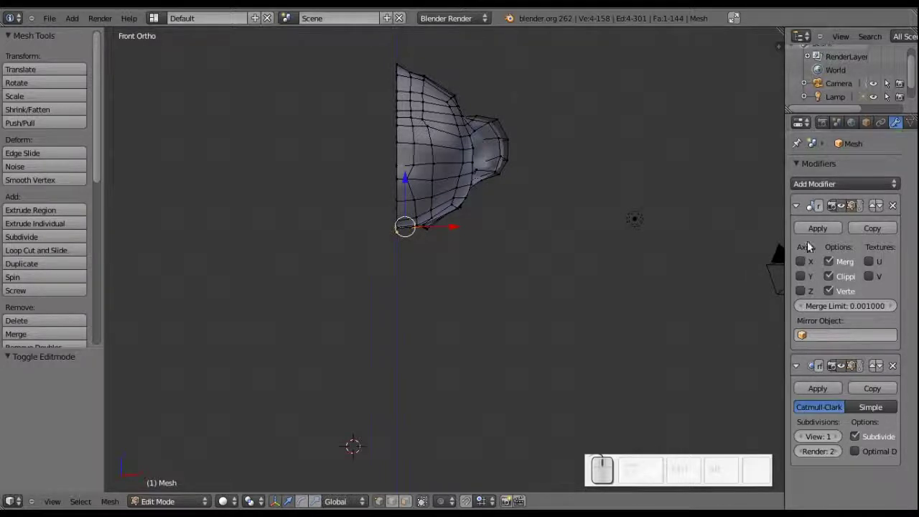
Re-enable X-axis mirroring and select three adjacent faces on the head's underside for the neck
click(807, 267)
drag(379, 263, 475, 244)
scroll(up, 3)
right_click(393, 233)
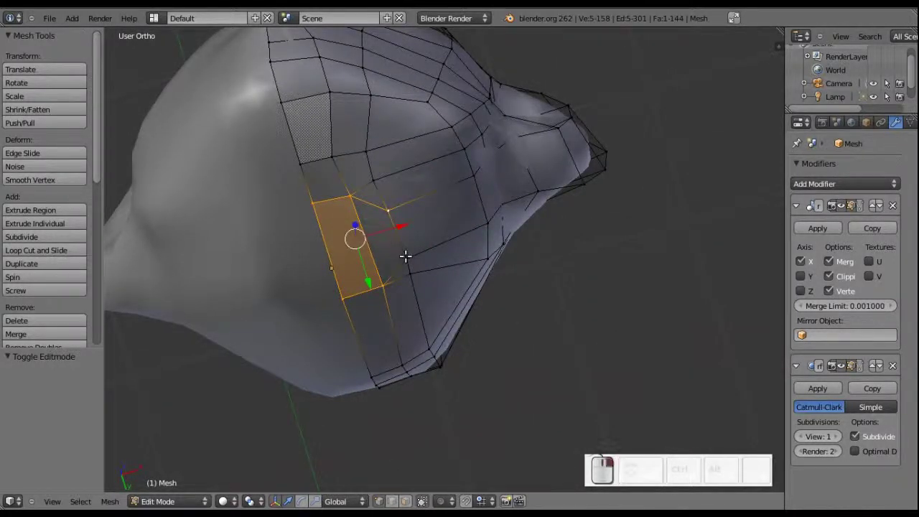
right_click(381, 281)
middle_click(385, 198)
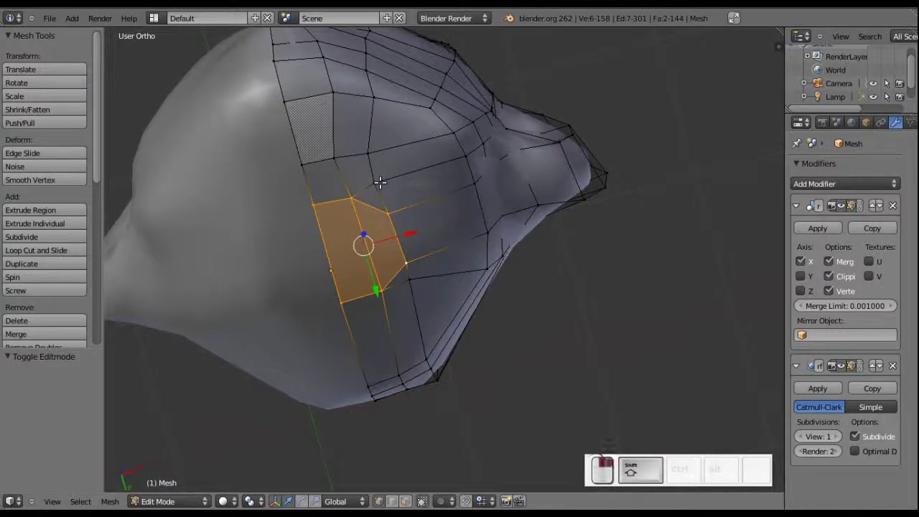
right_click(416, 280)
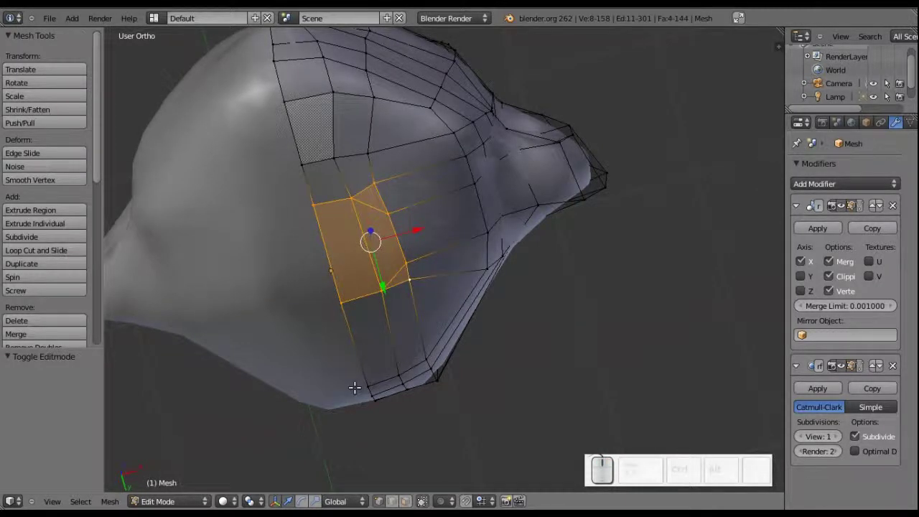
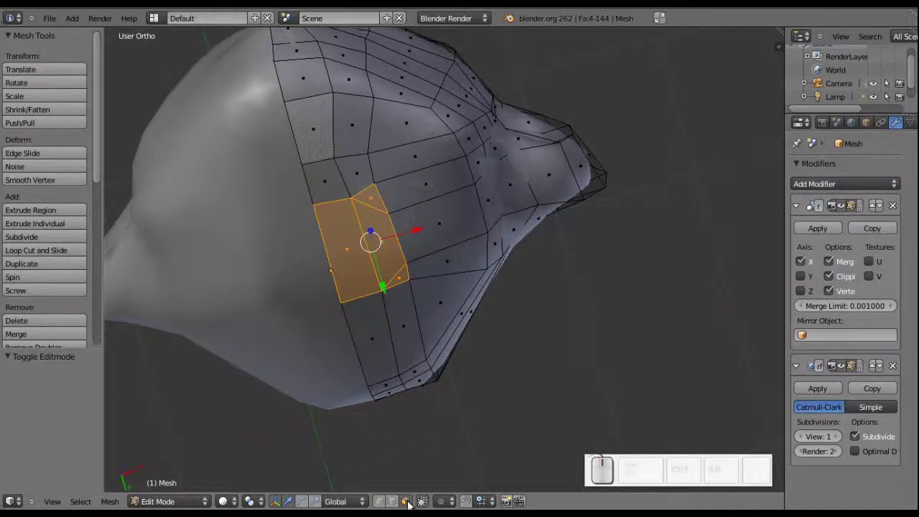
scroll(down, 3)
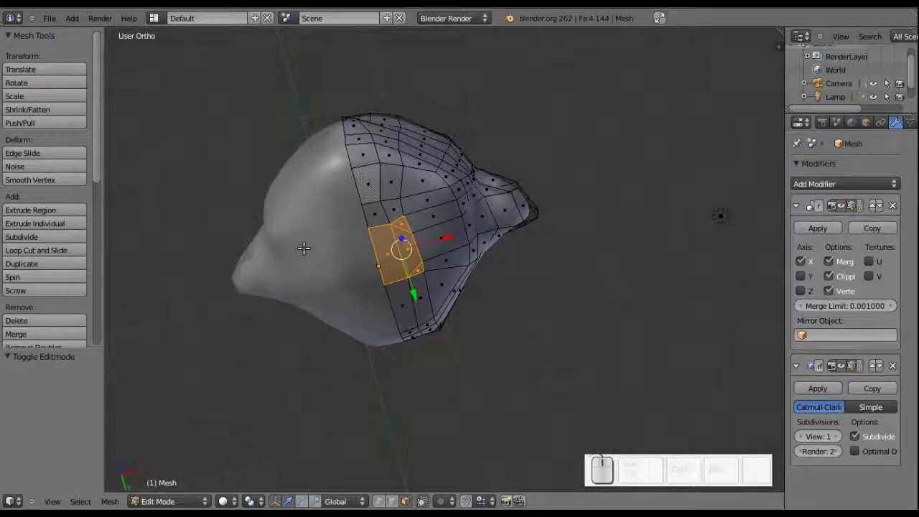
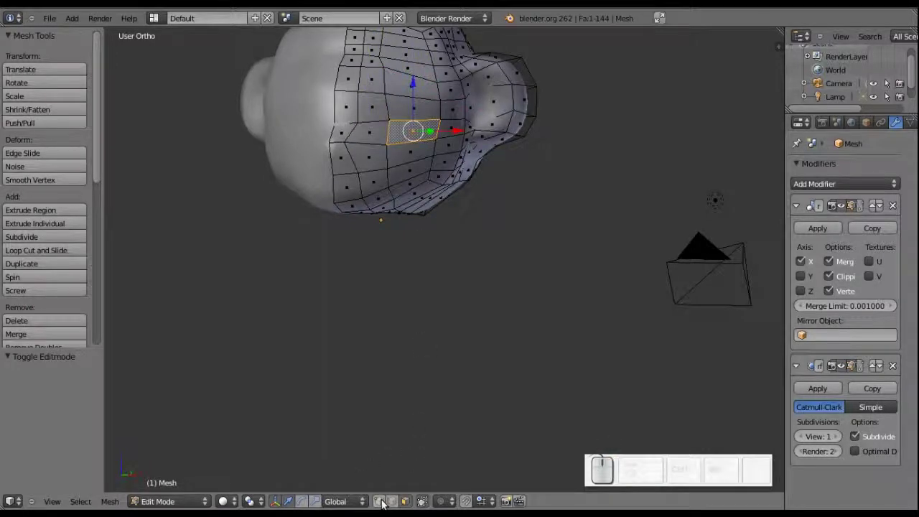
click(384, 503)
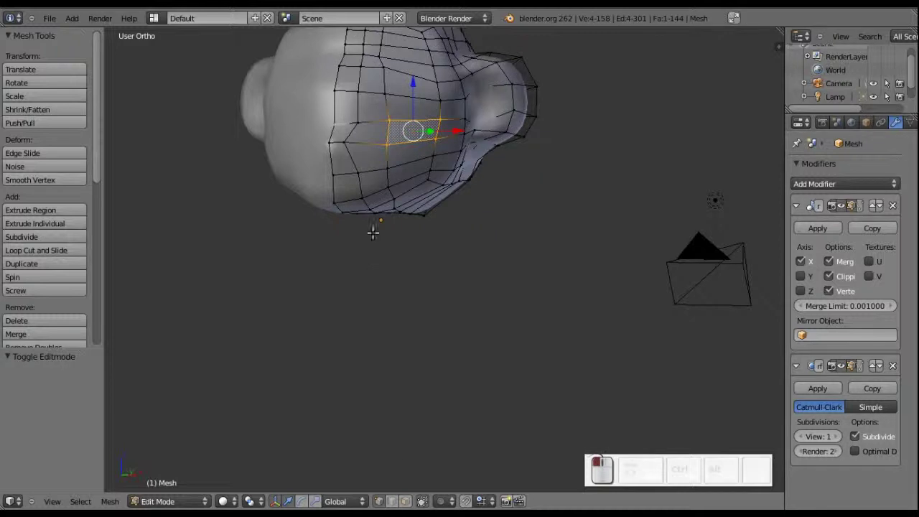
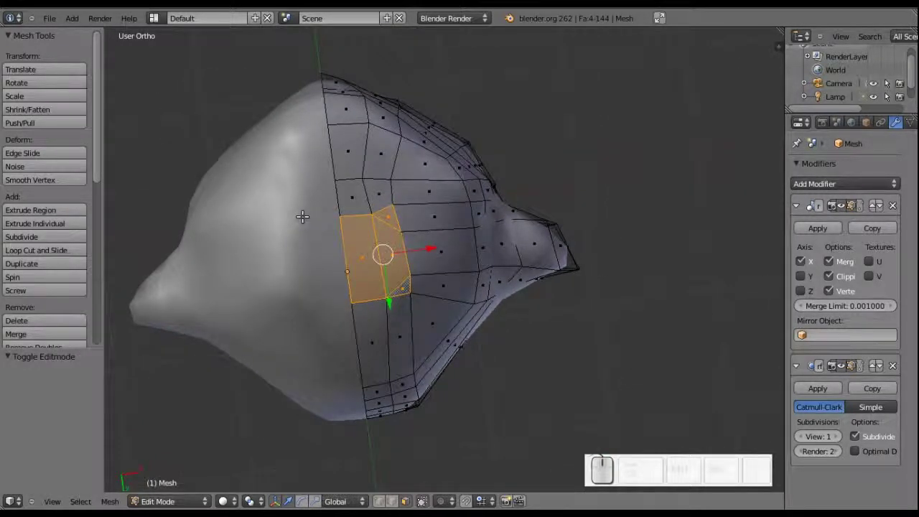
Delete the selected underside faces to leave an opening, then switch to vertex selection
key(x)
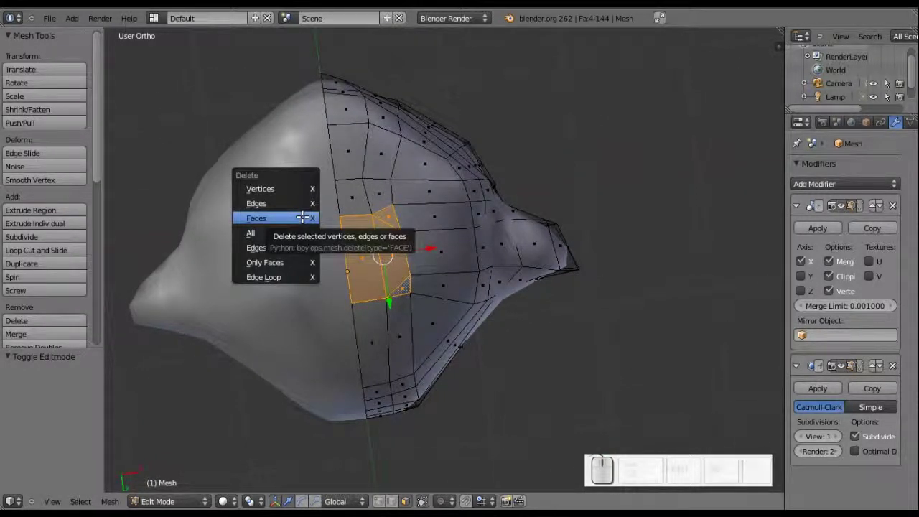
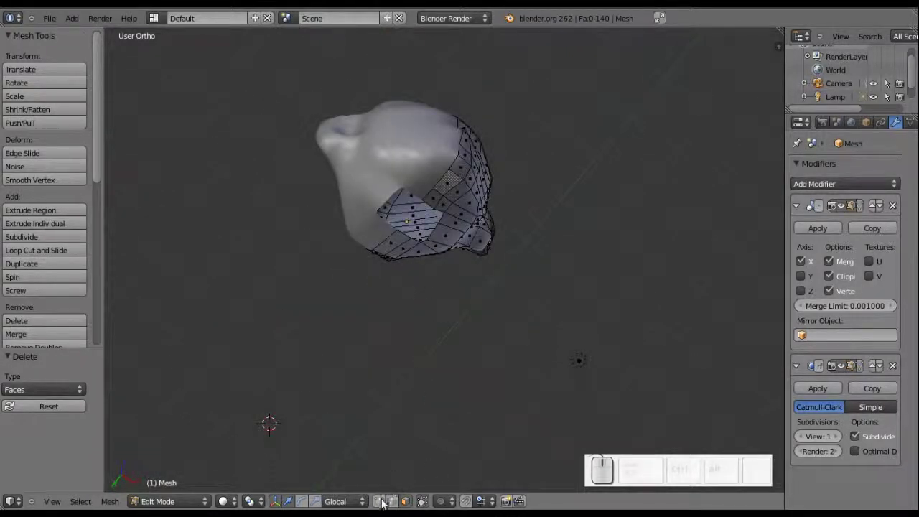
click(384, 502)
middle_click(428, 176)
scroll(up, 3)
middle_click(397, 138)
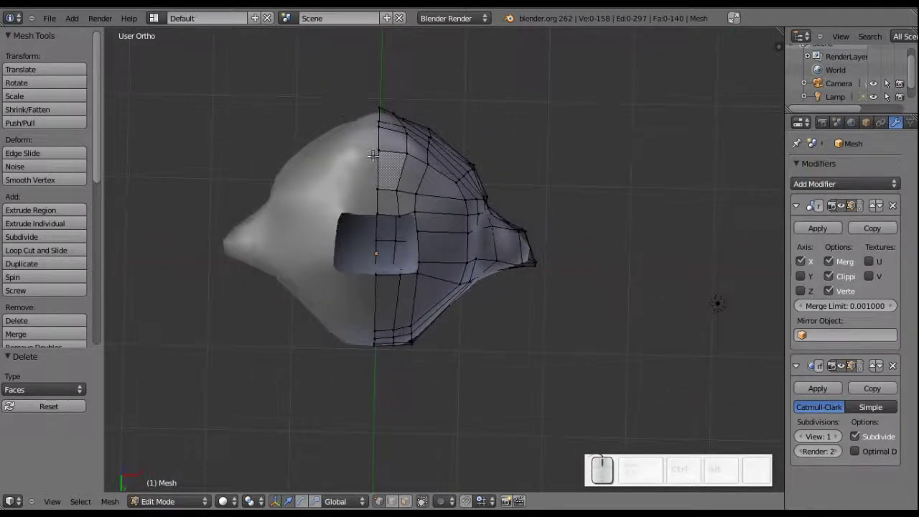
drag(309, 163, 393, 206)
middle_click(392, 256)
Select the eight vertices around the opening's rim and return to a front view
right_click(392, 256)
right_click(308, 162)
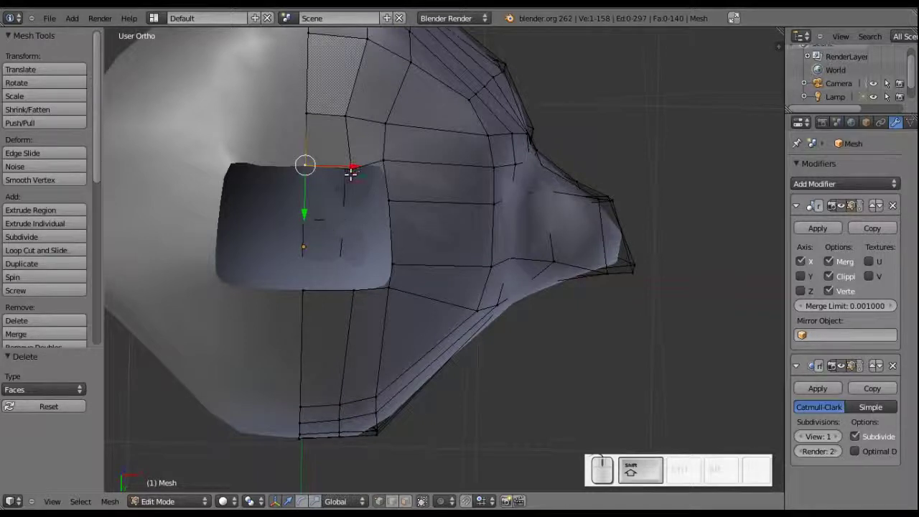
right_click(354, 166)
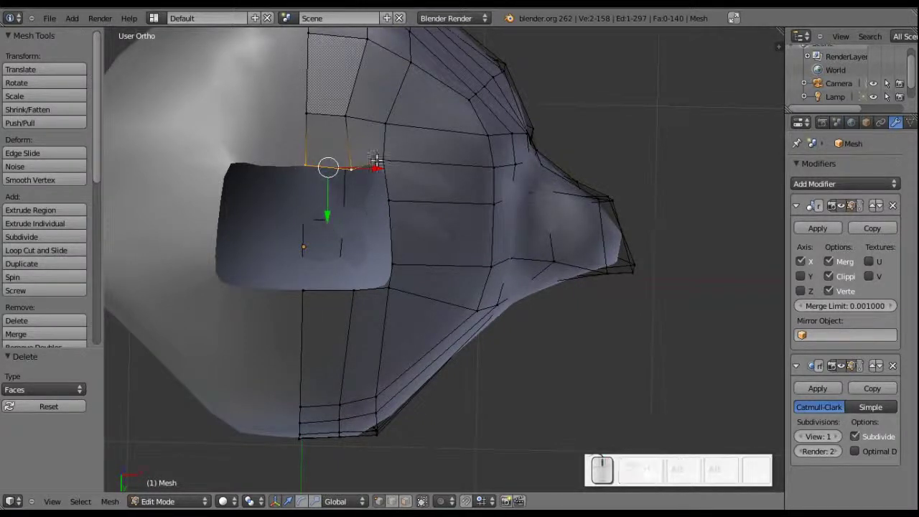
right_click(388, 154)
right_click(386, 155)
right_click(393, 259)
drag(395, 284, 304, 290)
right_click(304, 290)
scroll(down, 3)
middle_click(387, 160)
scroll(down, 3)
middle_click(371, 153)
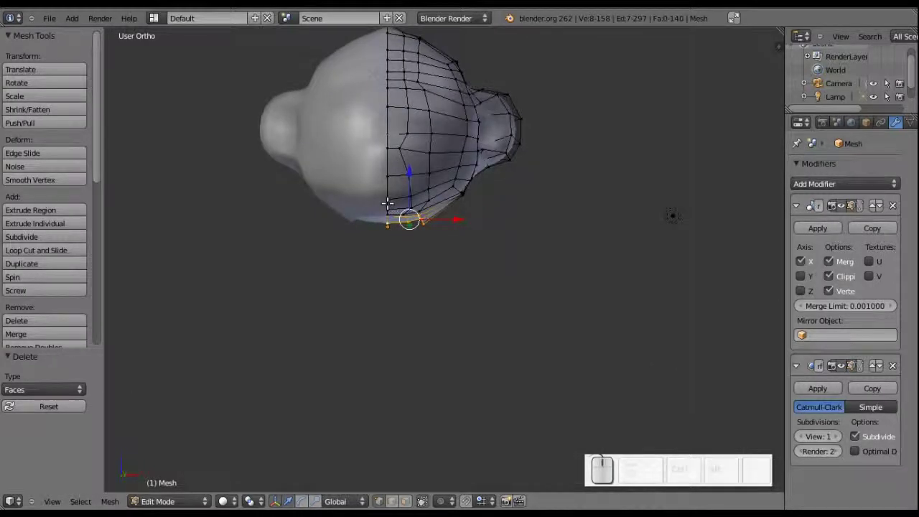
Extrude the rim straight down along Z into a short neck and widen its base along X
key(e)
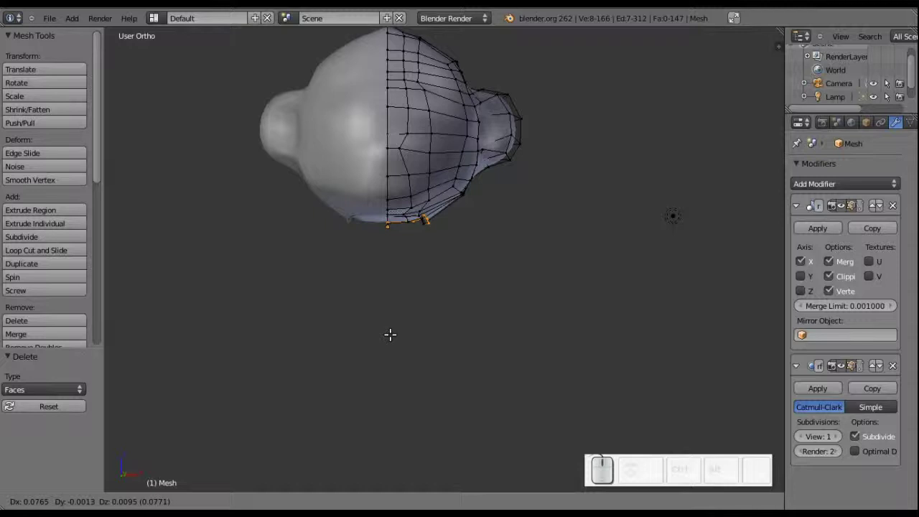
key(z)
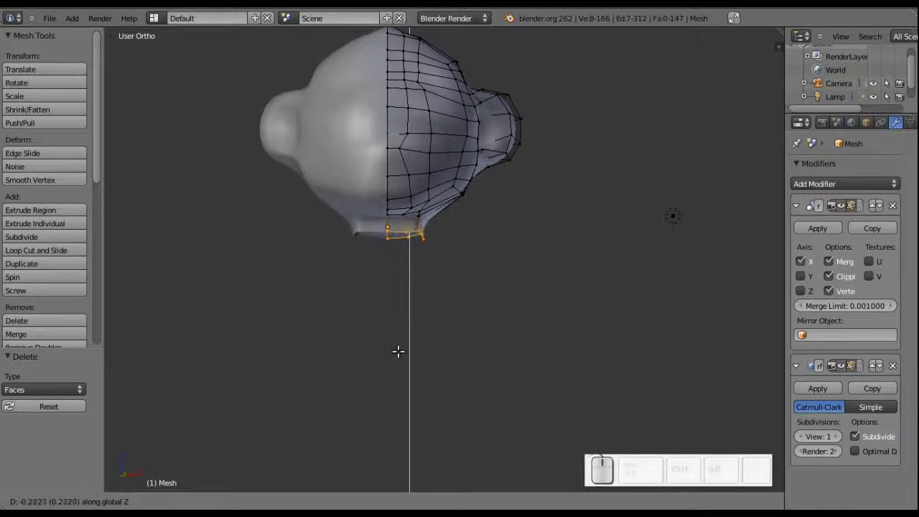
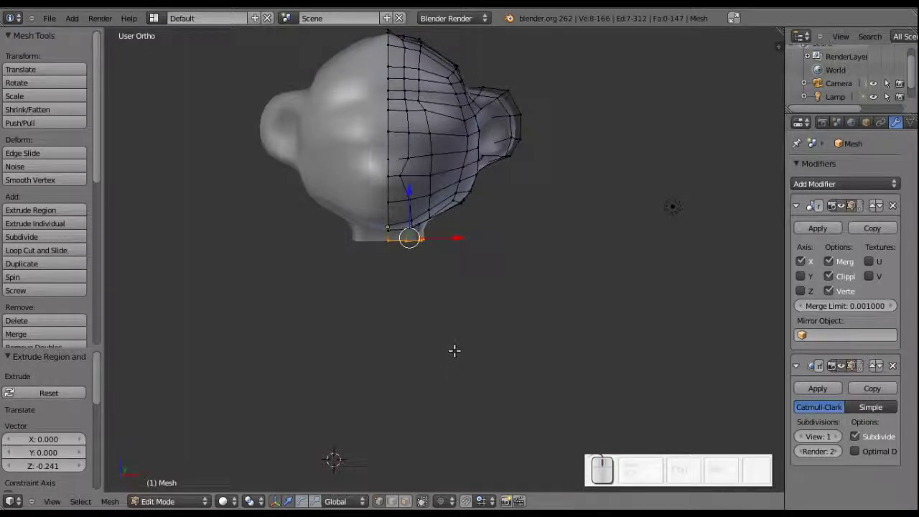
key(s)
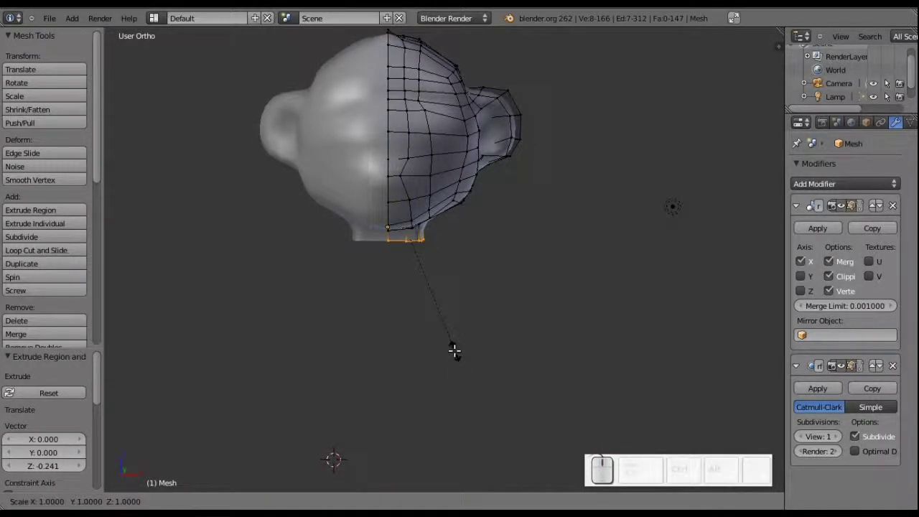
key(x)
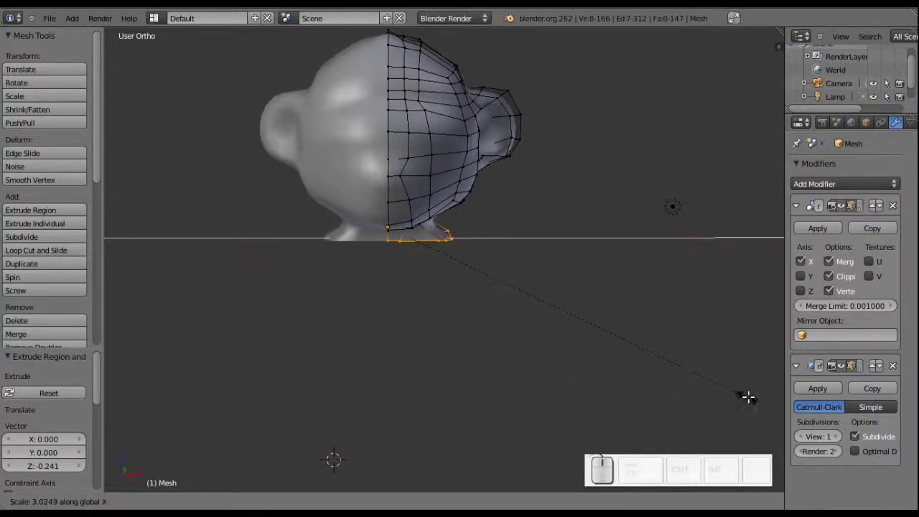
click(347, 233)
Nudge a couple of vertices on the neck's lower edge down to even out the base
middle_click(362, 233)
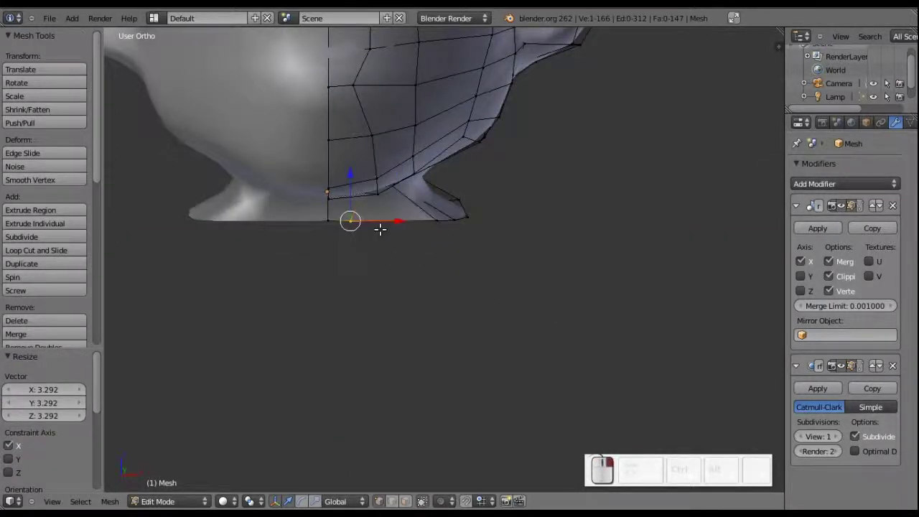
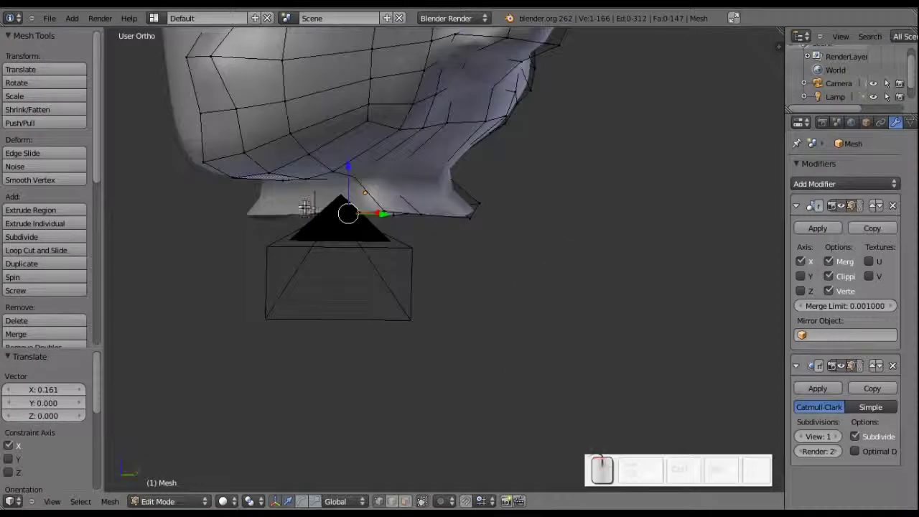
right_click(438, 212)
drag(418, 214, 461, 179)
drag(463, 208, 534, 213)
right_click(531, 179)
drag(535, 177, 516, 187)
scroll(up, 3)
middle_click(536, 184)
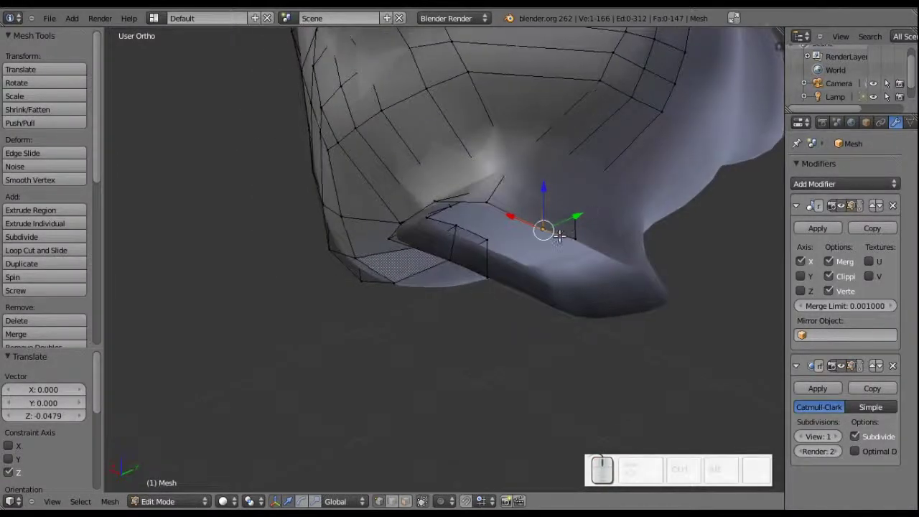
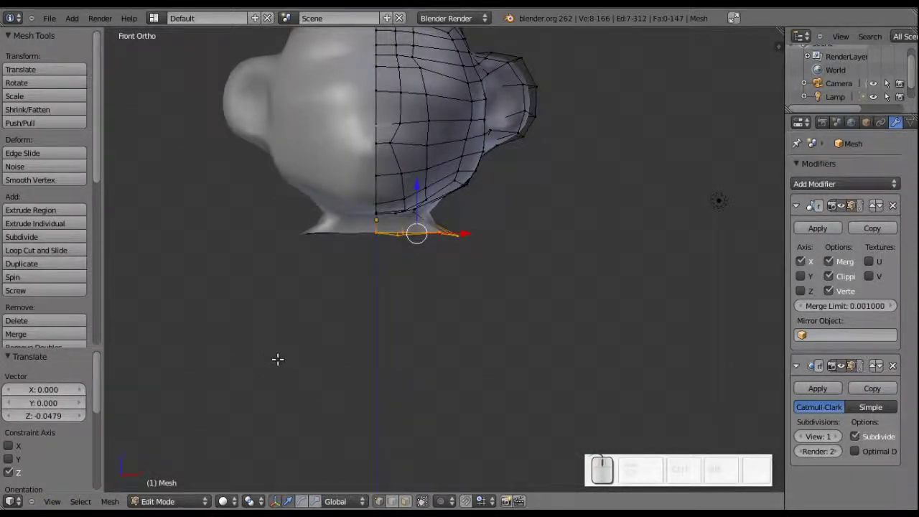
Extrude the neck's bottom ring straight down along Z once to start the body column
drag(328, 223, 436, 235)
scroll(down, 3)
drag(397, 270, 391, 235)
scroll(up, 3)
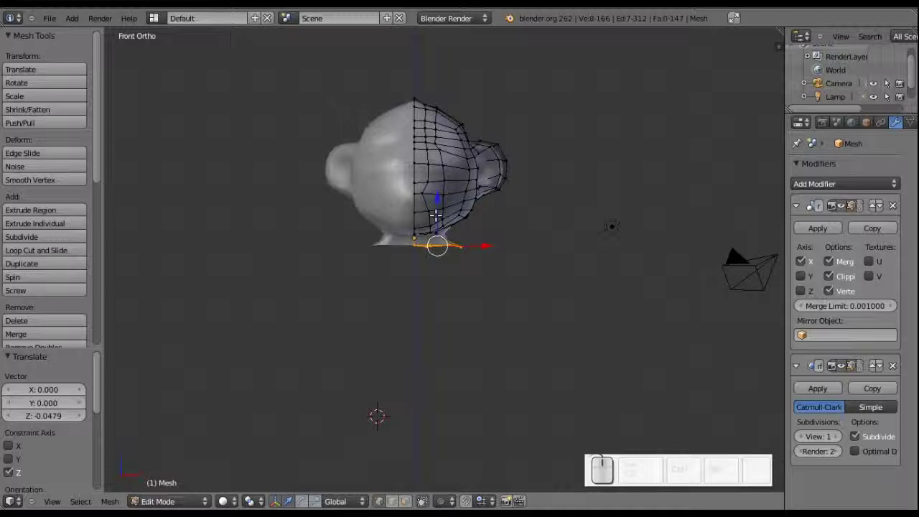
scroll(down, 3)
scroll(up, 3)
scroll(down, 3)
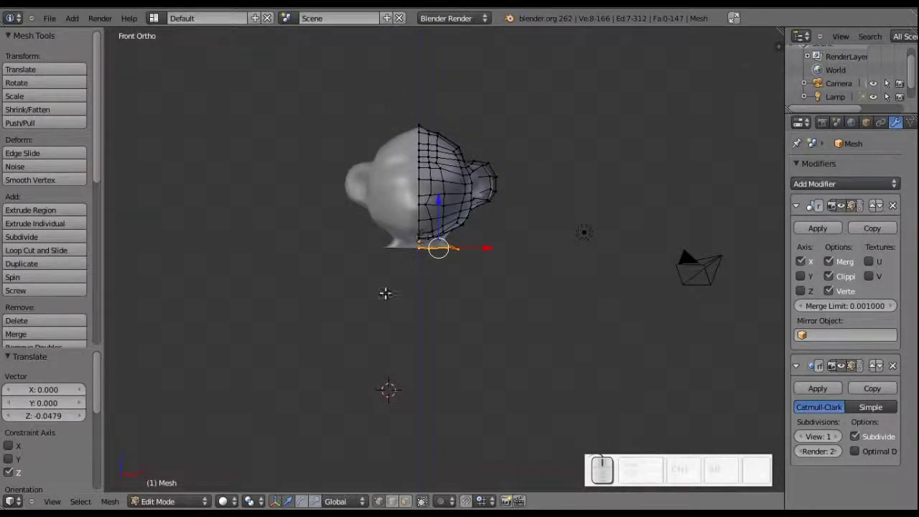
key(e)
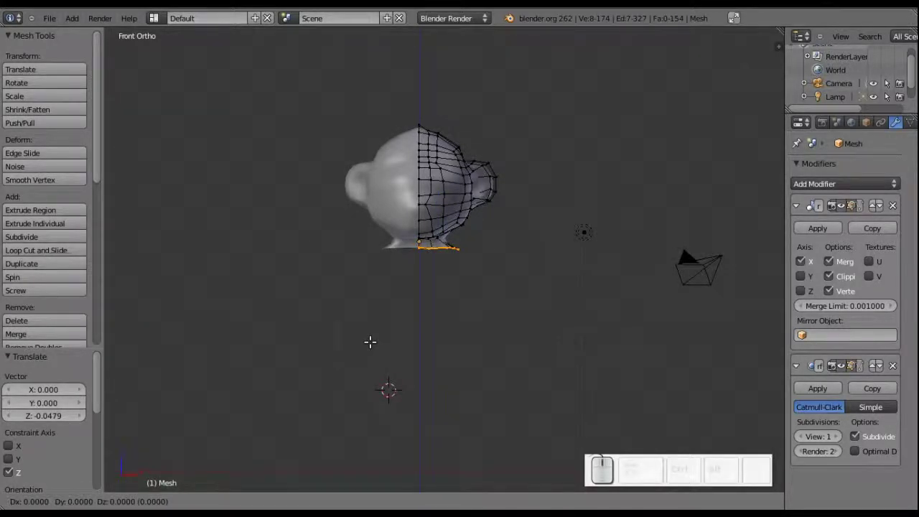
key(z)
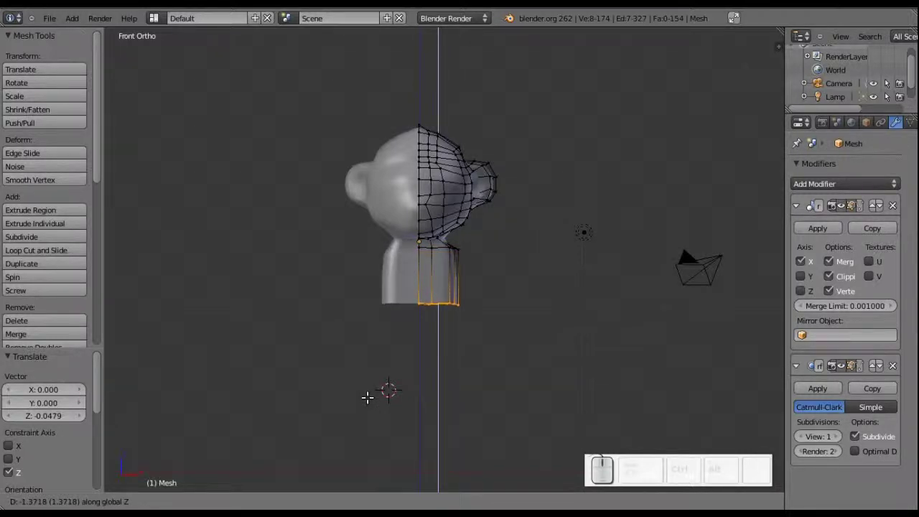
click(371, 394)
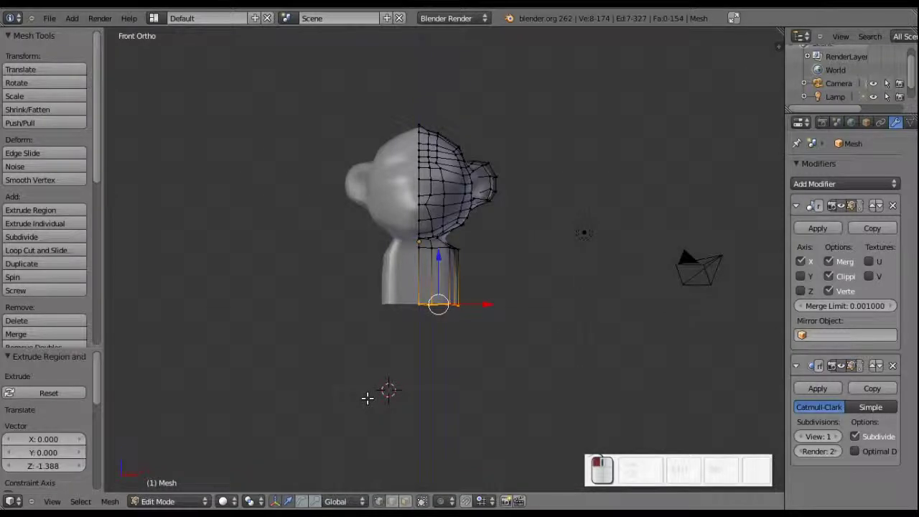
drag(394, 295, 398, 311)
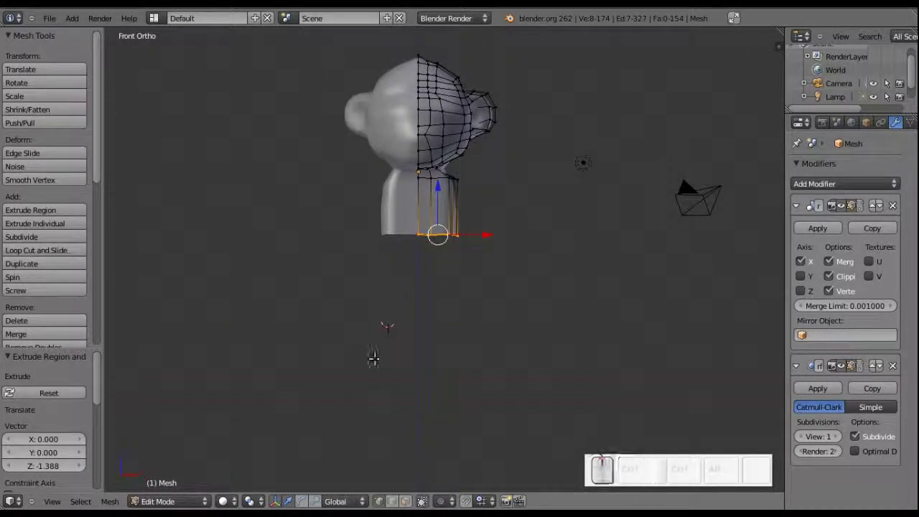
Extrude the bottom ring down along Z twice more to lengthen the column
key(e)
key(z)
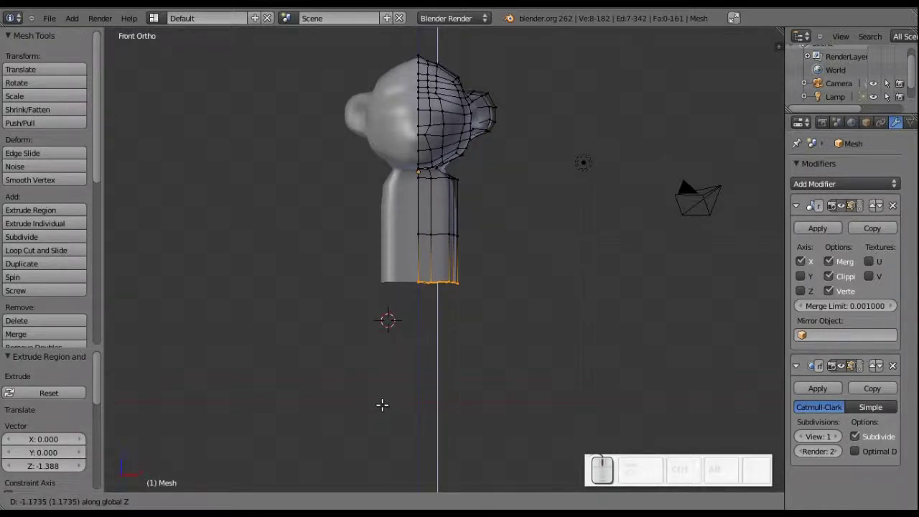
click(385, 401)
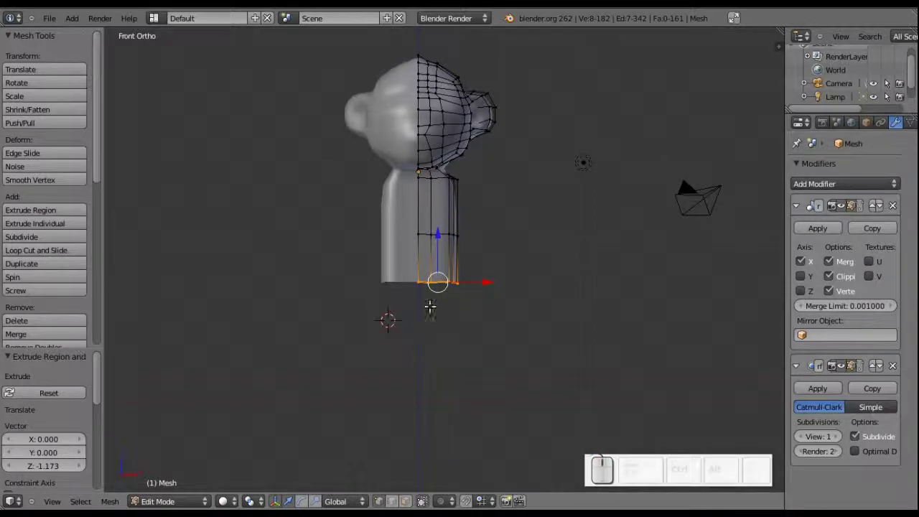
key(e)
key(z)
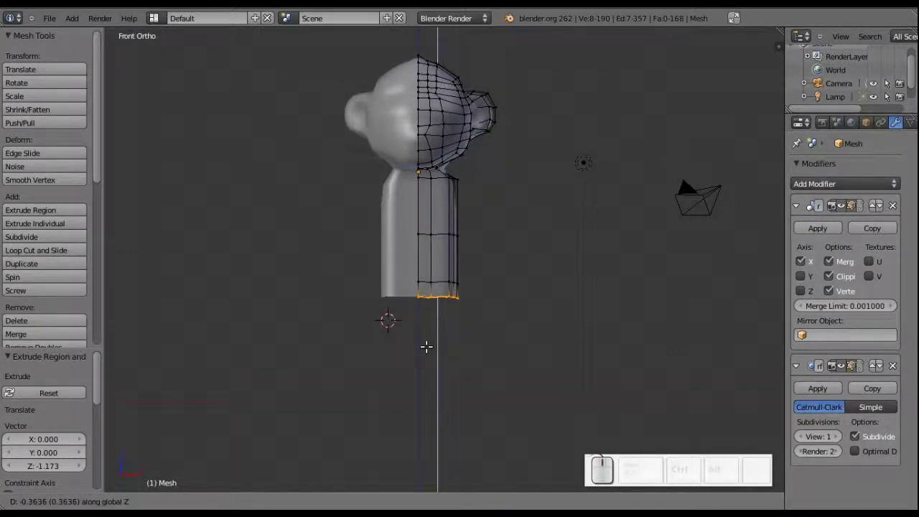
Confirm the last extrusion and scale the body's bottom ring inward to taper it
click(427, 343)
scroll(up, 3)
scroll(up, 3)
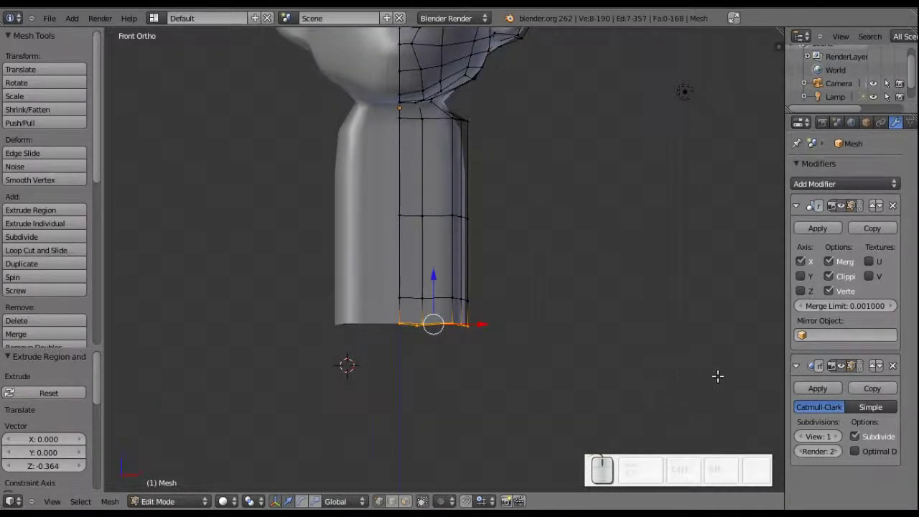
key(s)
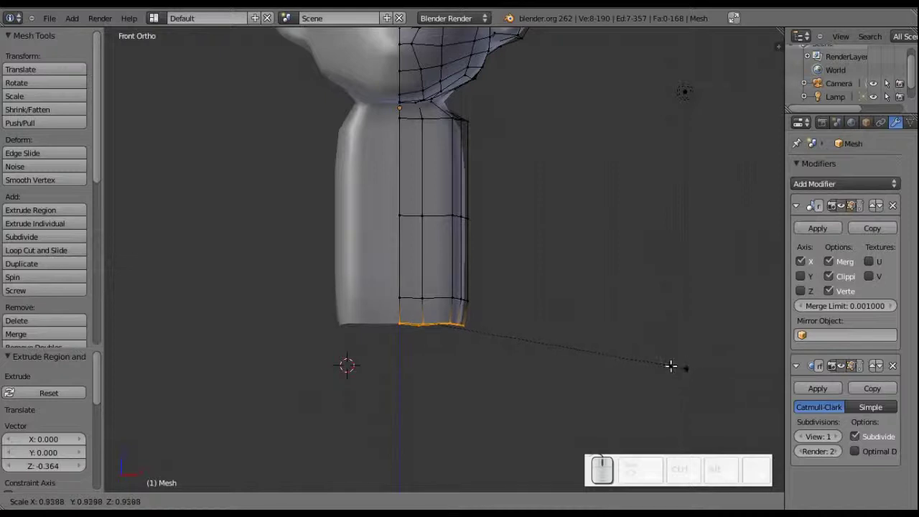
click(649, 358)
drag(425, 318, 669, 303)
Extrude the base ring again and scale it to 0 to close the bottom, then face front
key(e)
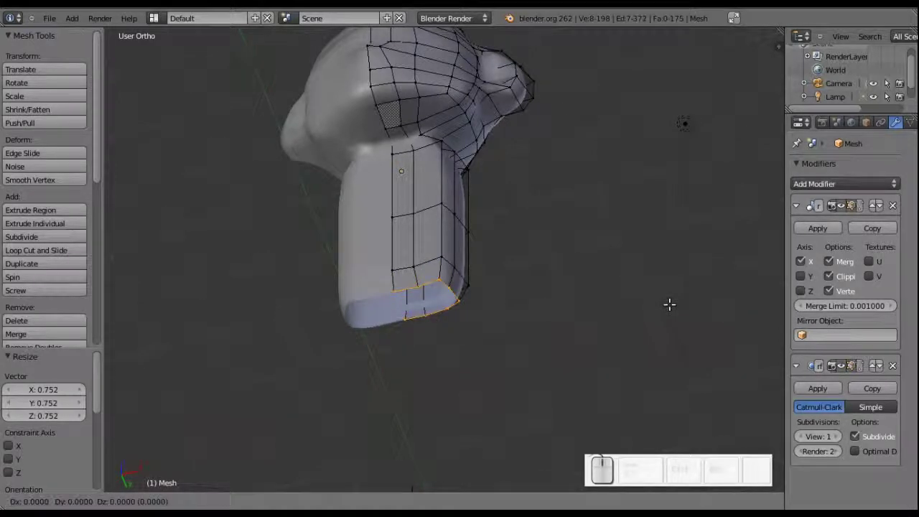
key(s)
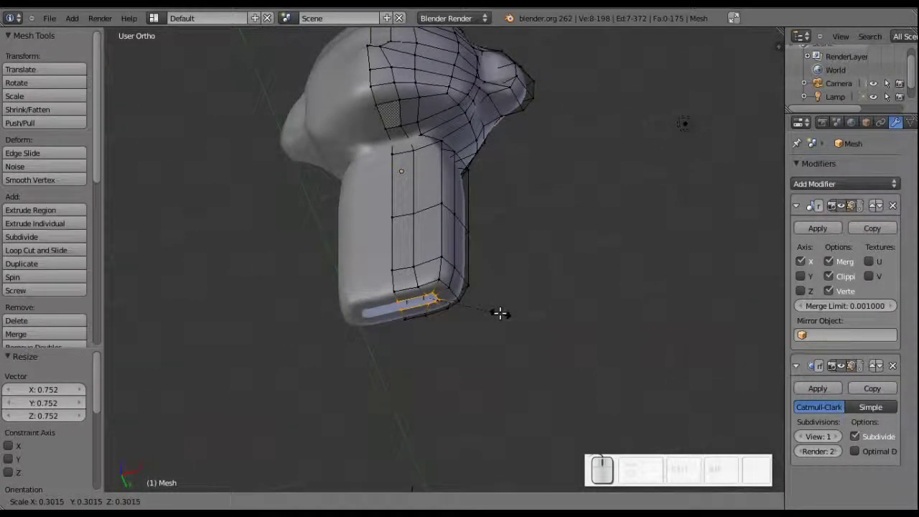
key(0)
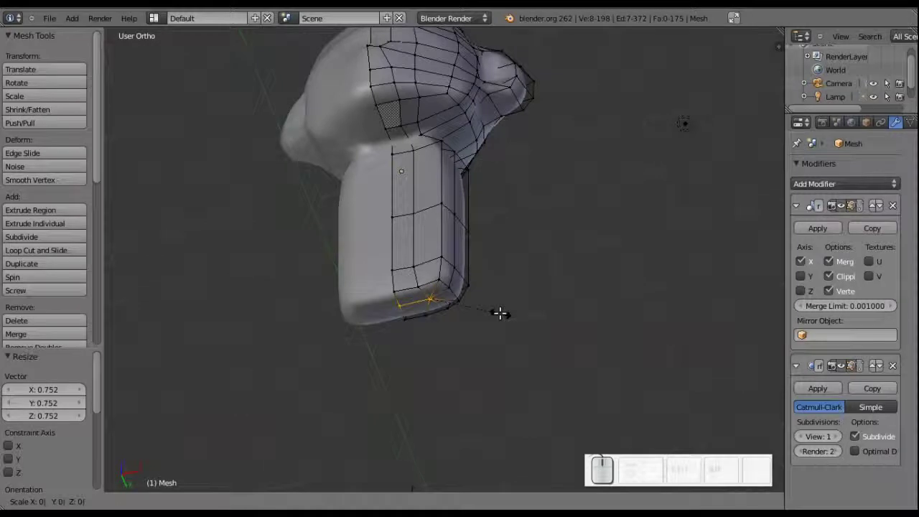
click(501, 309)
middle_click(450, 321)
middle_click(438, 317)
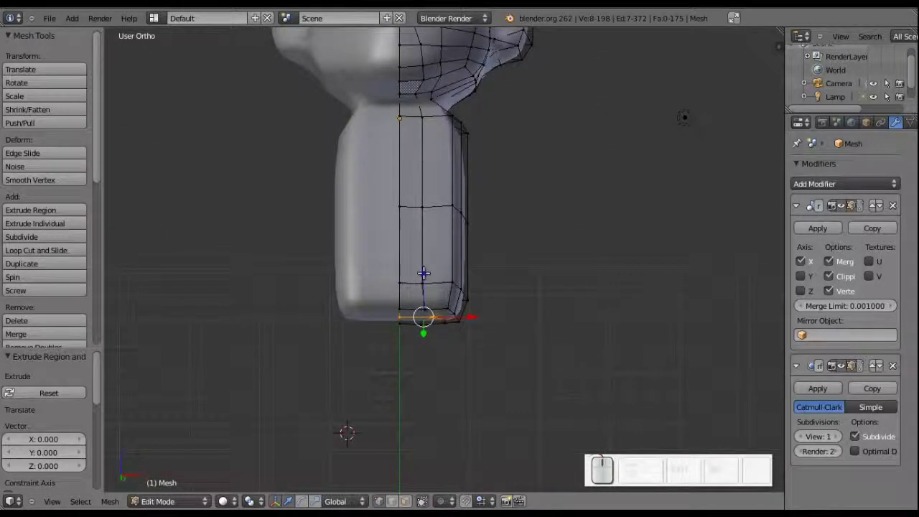
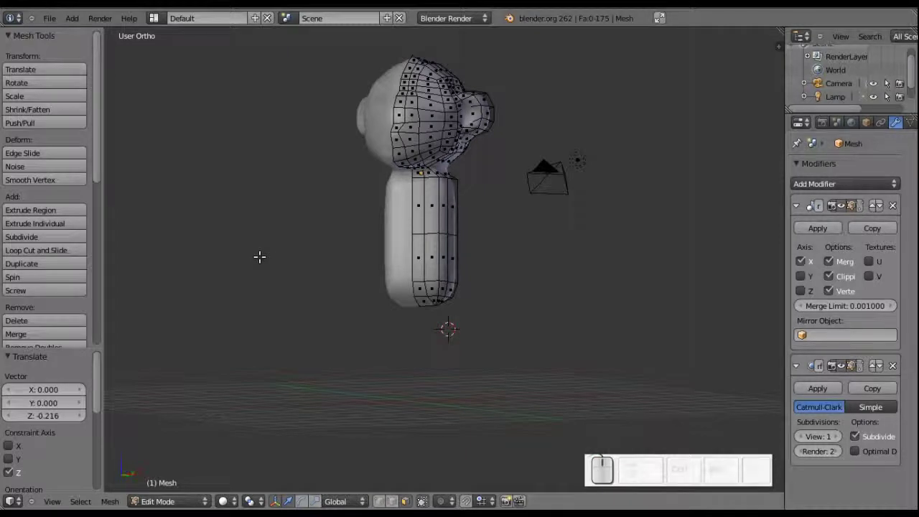
Start circle select and adjust its brush radius to paint over the body vertices
key(g)
scroll(down, 3)
scroll(down, 3)
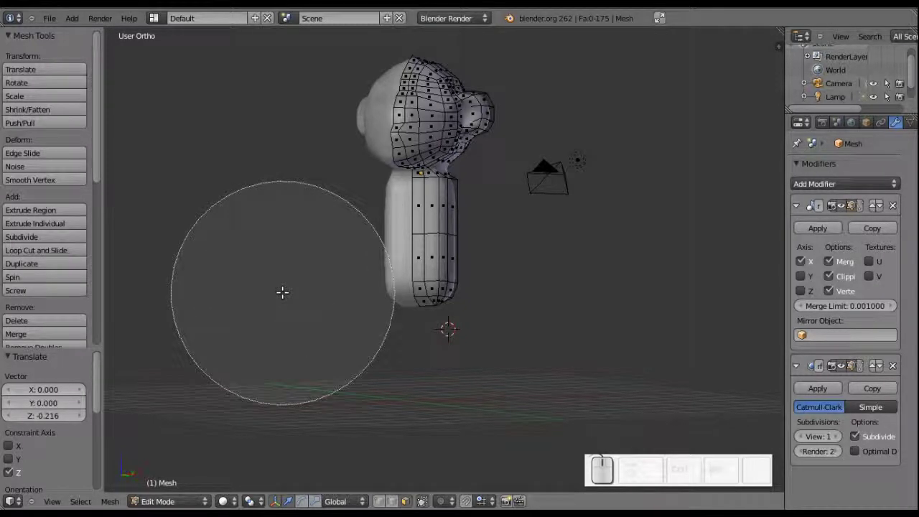
scroll(up, 3)
scroll(up, 3)
scroll(up, 3)
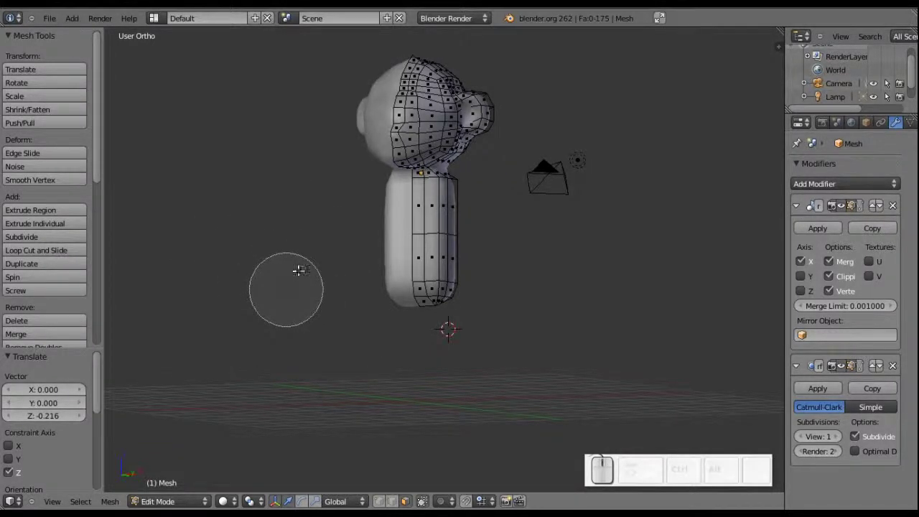
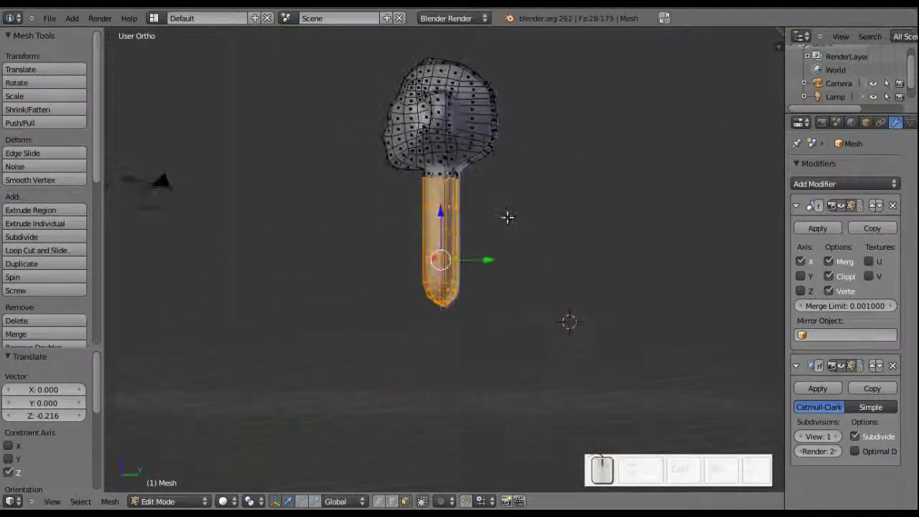
Scale the selected body deeper along Y and wider along X than the neck
key(s)
key(y)
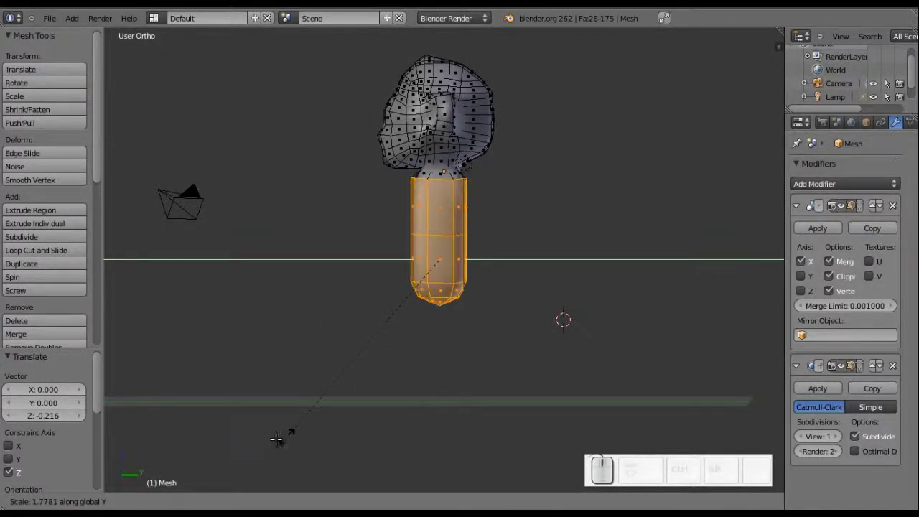
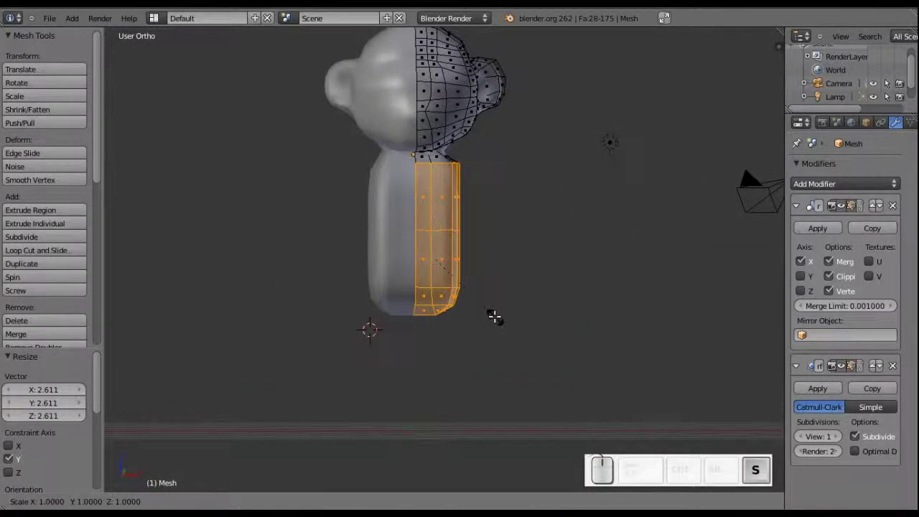
key(x)
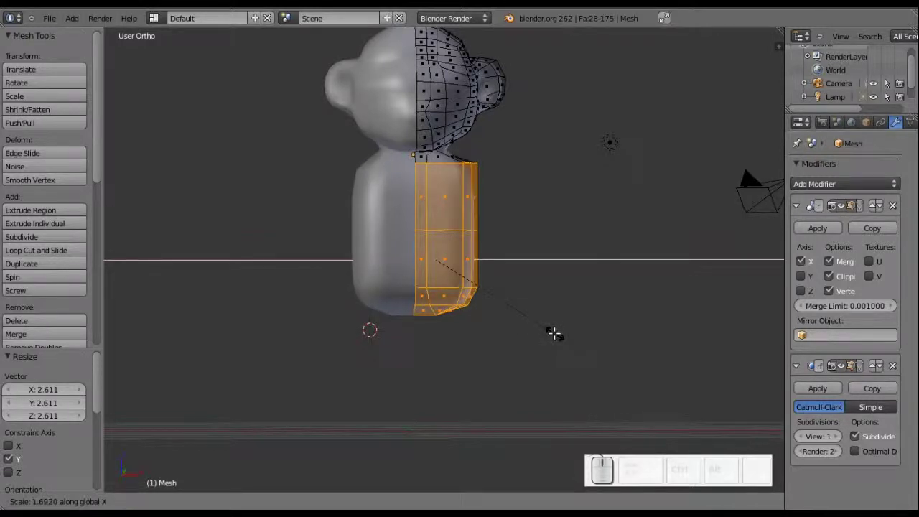
click(557, 330)
middle_click(558, 329)
drag(493, 263, 472, 228)
Preview the smoothed result in Object Mode, then select an edge on the body's side
key(Tab)
key(Tab)
drag(397, 280, 398, 259)
right_click(398, 259)
drag(429, 262, 405, 252)
scroll(up, 3)
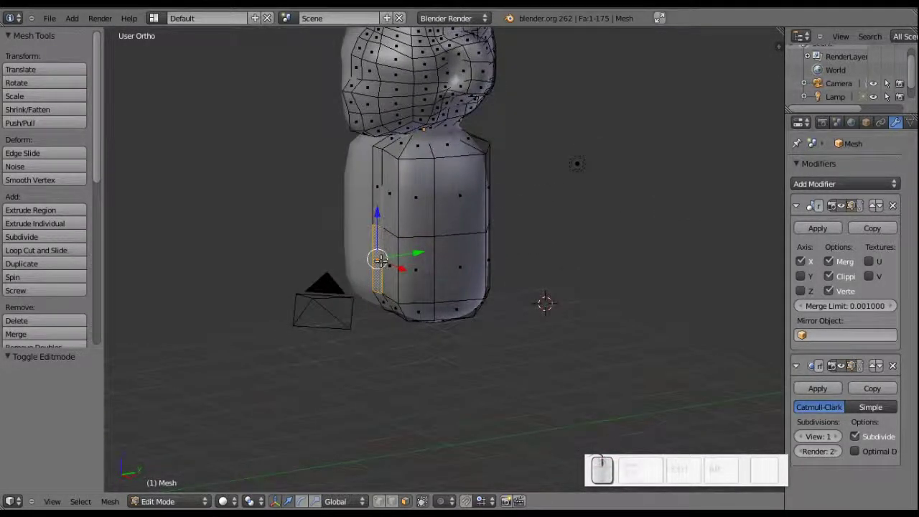
Adjust the side edge, preview the smoothed character, then select the upper side face for the arm
middle_click(408, 259)
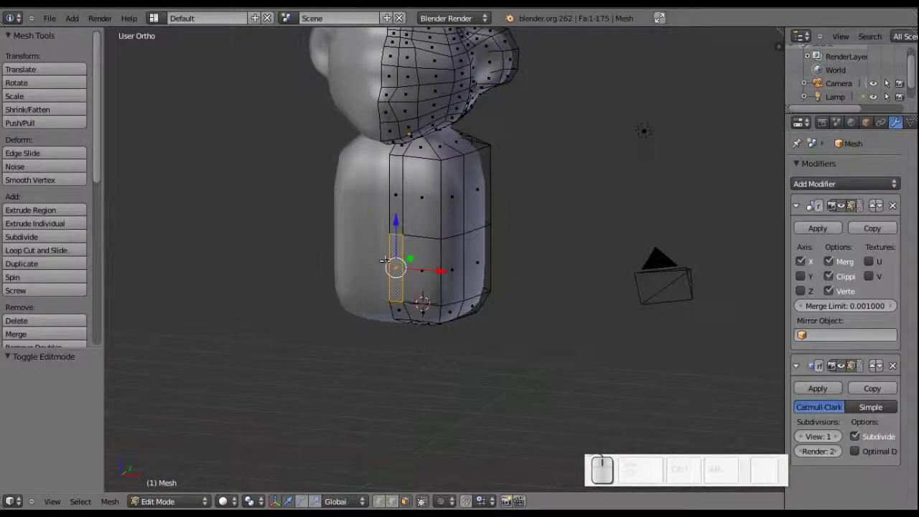
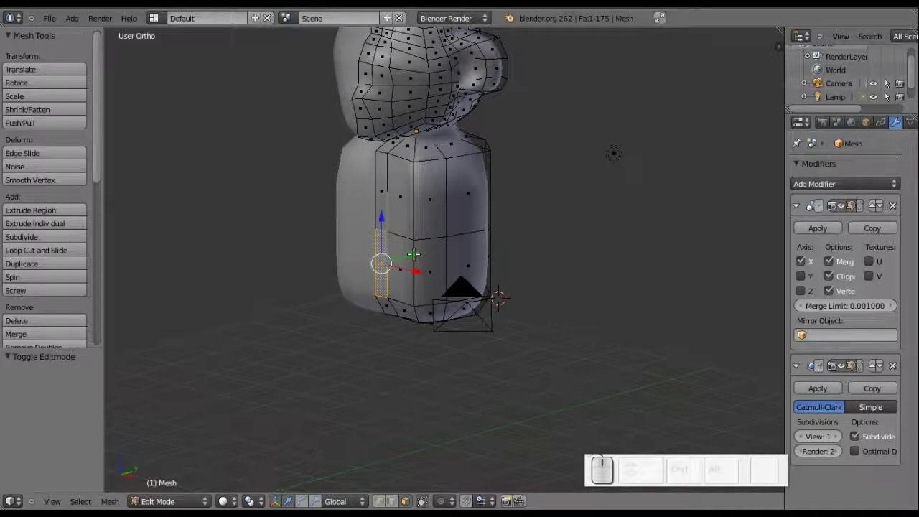
right_click(381, 263)
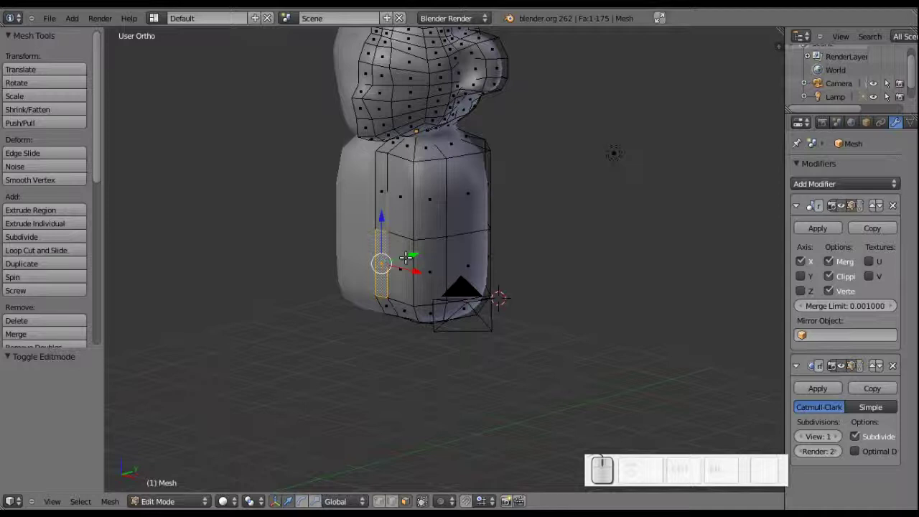
drag(408, 253, 418, 284)
middle_click(417, 282)
key(Tab)
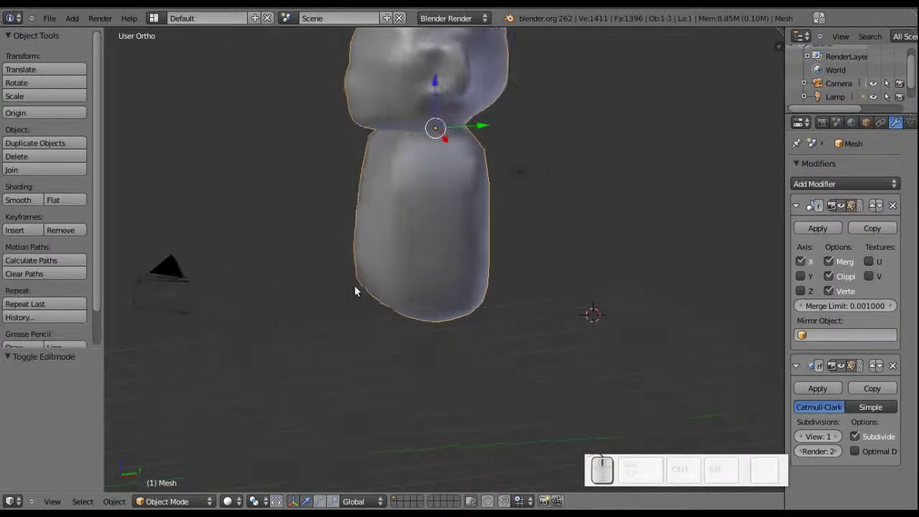
key(Tab)
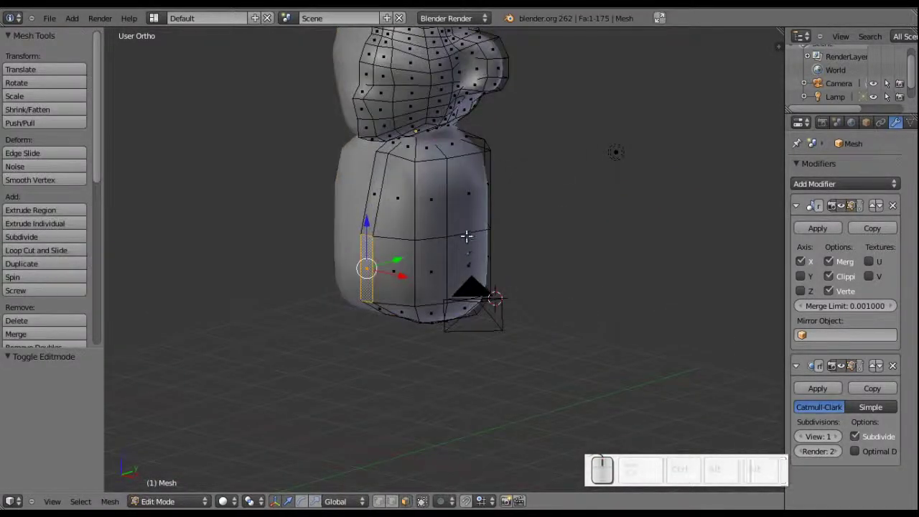
drag(450, 229, 469, 208)
right_click(453, 187)
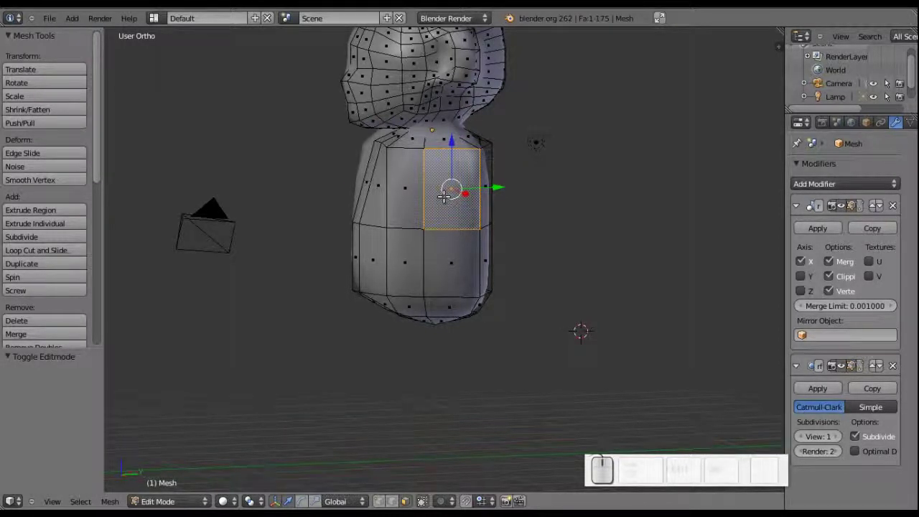
Scale the shoulder face down overall and along Y into a small square, then face front
key(s)
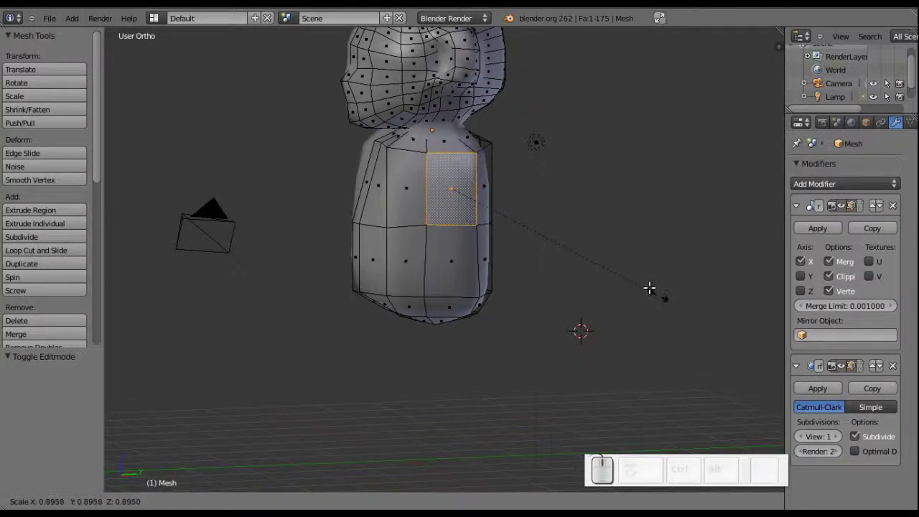
click(571, 219)
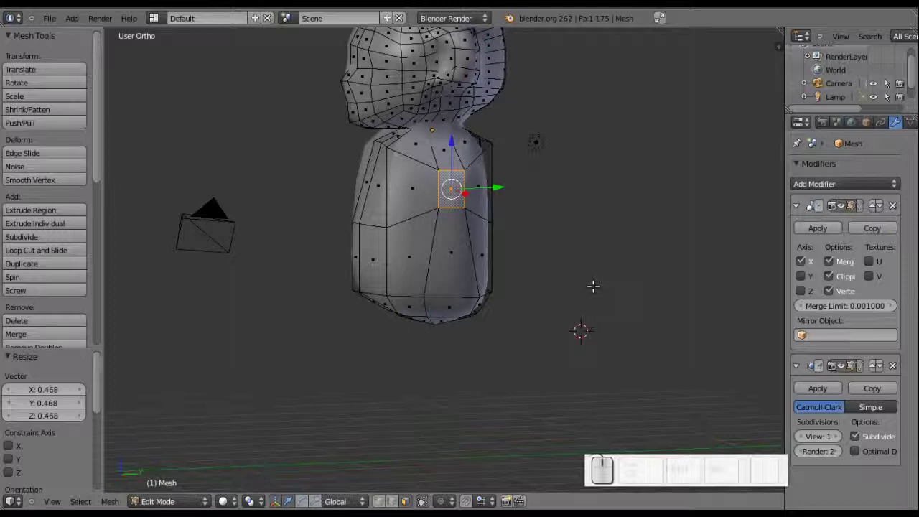
key(s)
key(y)
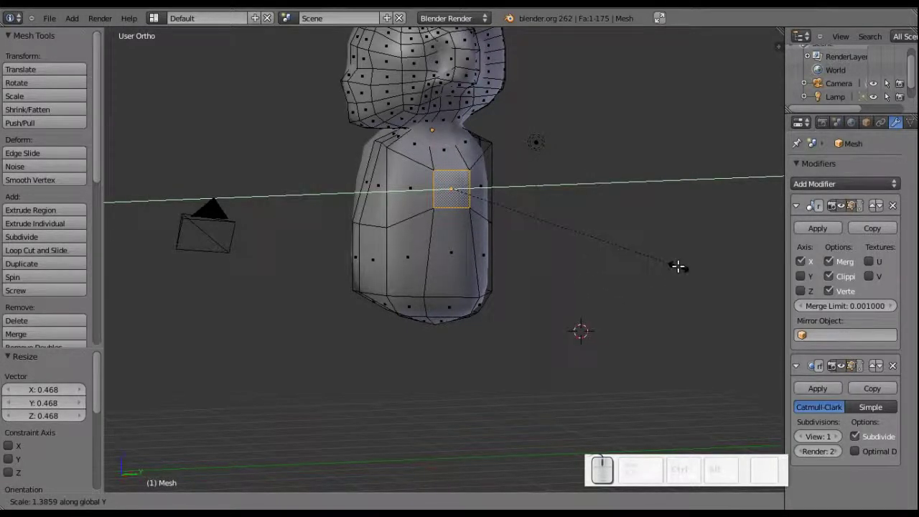
click(685, 262)
key(s)
click(677, 290)
middle_click(469, 264)
drag(532, 274, 560, 277)
Extrude the shoulder face outward twice along X to form the outstretched arm
key(e)
key(x)
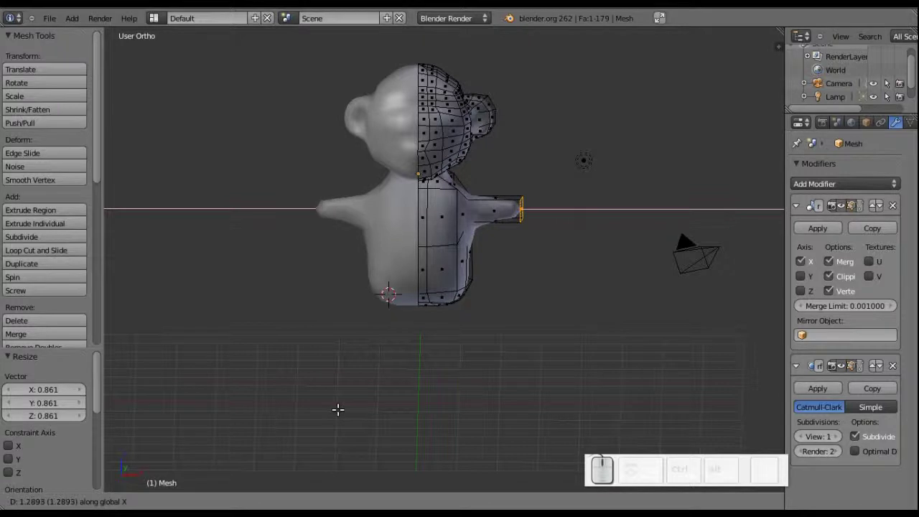
click(343, 406)
key(e)
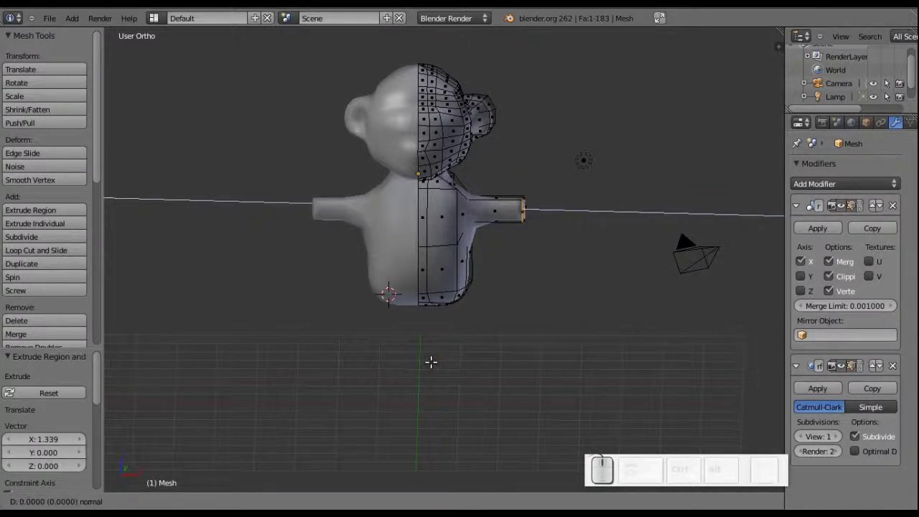
key(x)
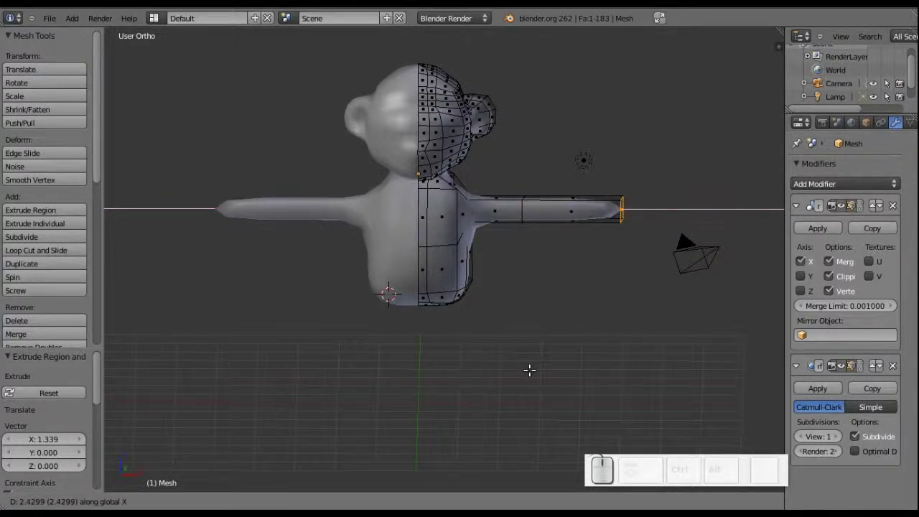
click(532, 366)
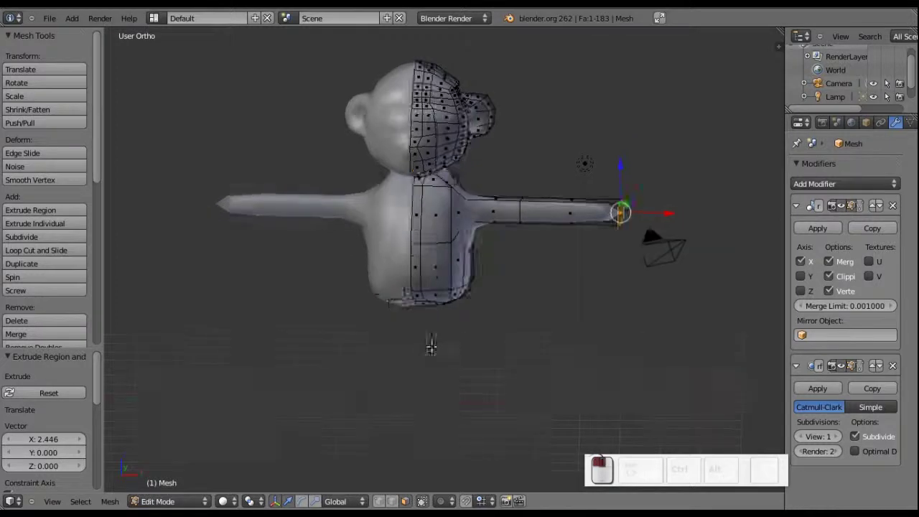
Flatten the arm's end face by scaling it down along Z into a tapered tip
scroll(up, 3)
middle_click(420, 227)
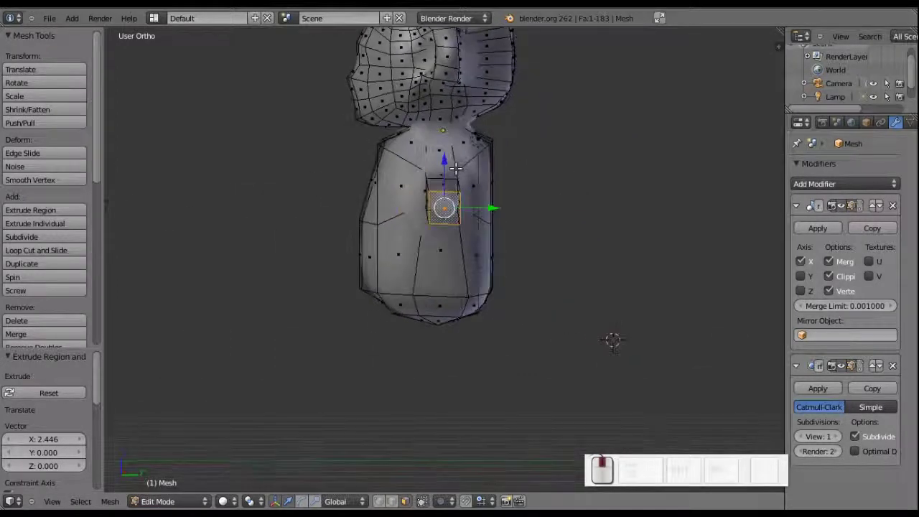
scroll(up, 3)
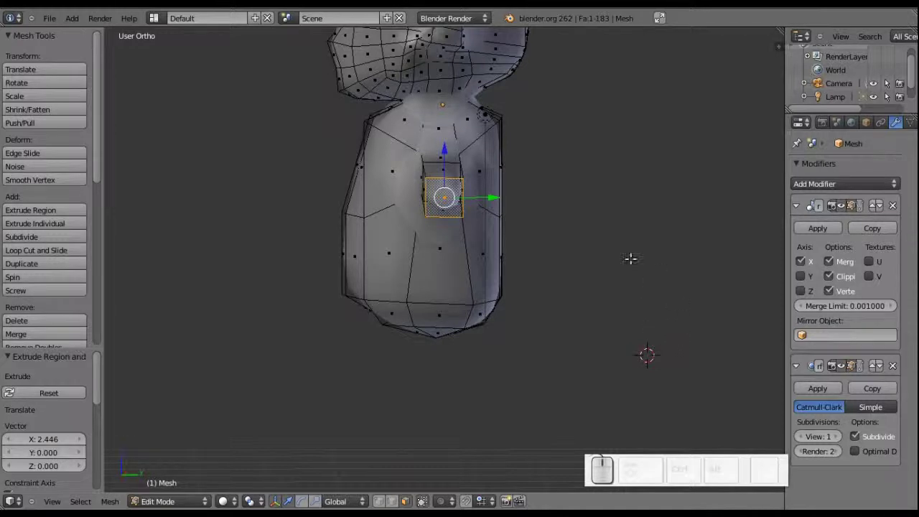
key(s)
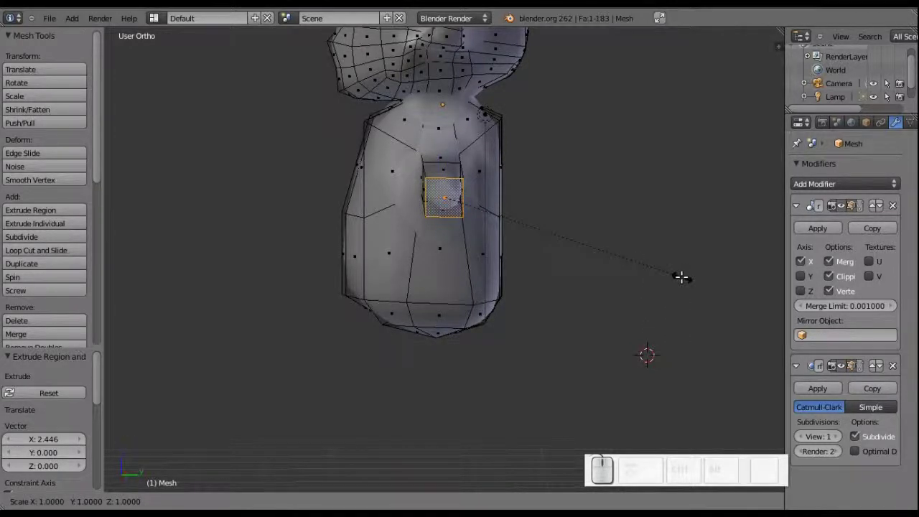
key(z)
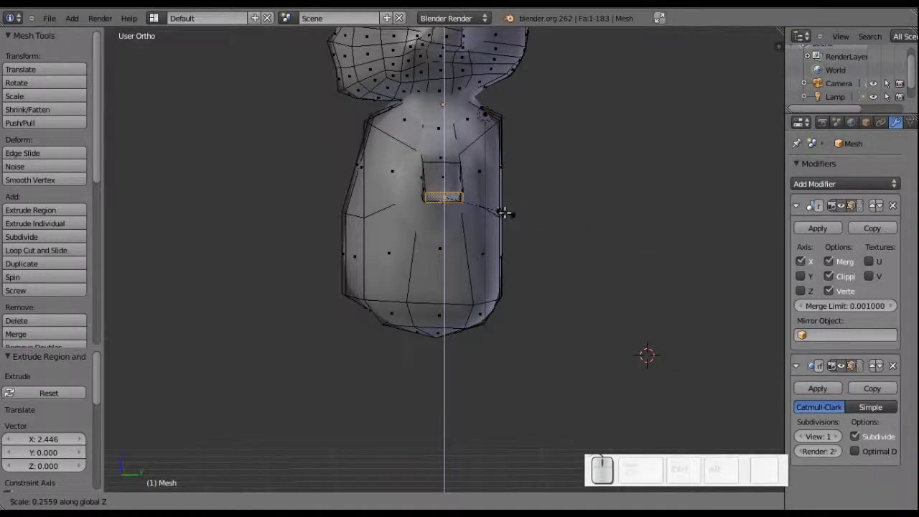
click(506, 209)
middle_click(486, 260)
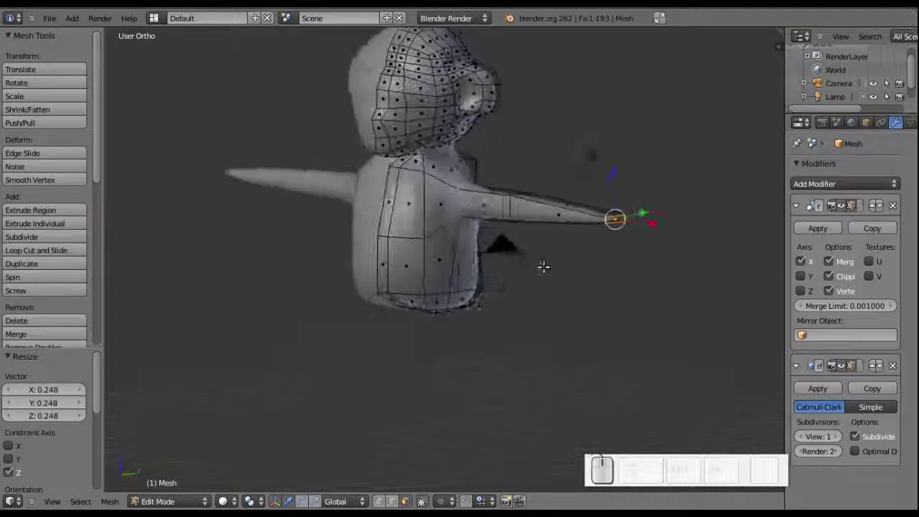
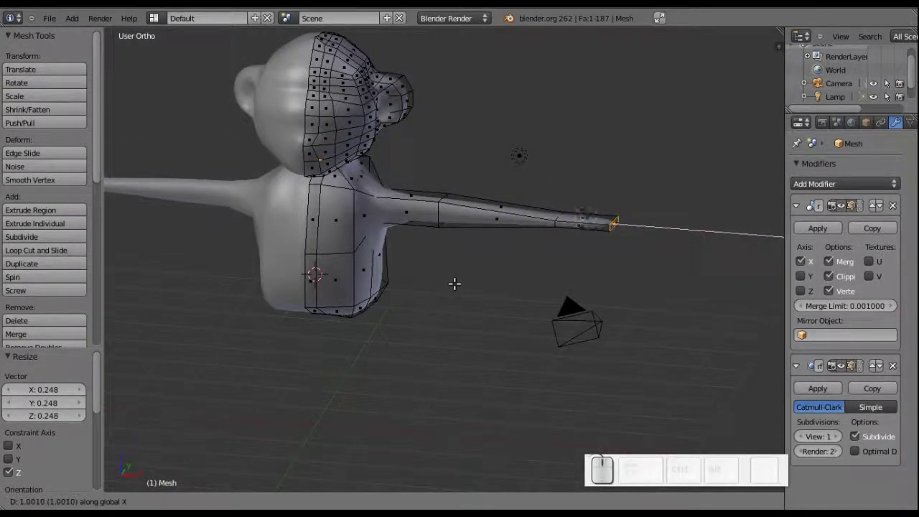
Cut a new edge loop across the arm and slide it toward the tip
click(456, 280)
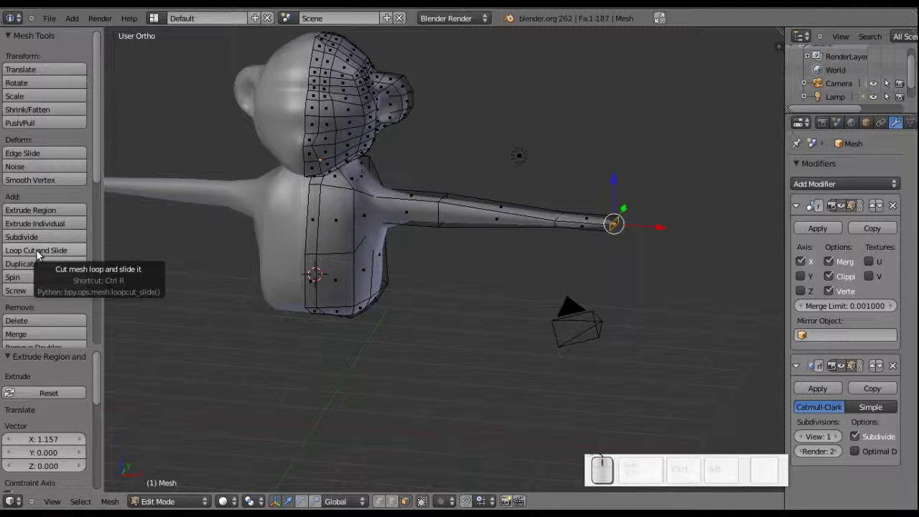
click(39, 254)
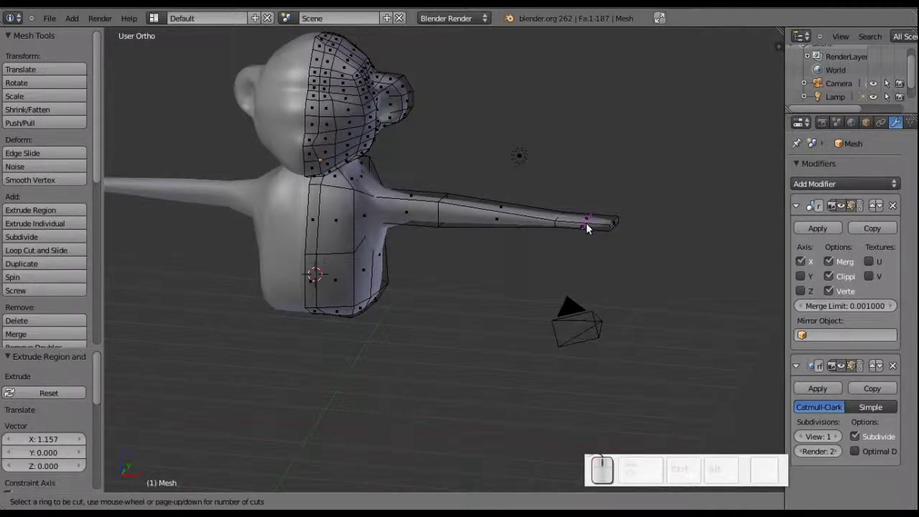
click(591, 226)
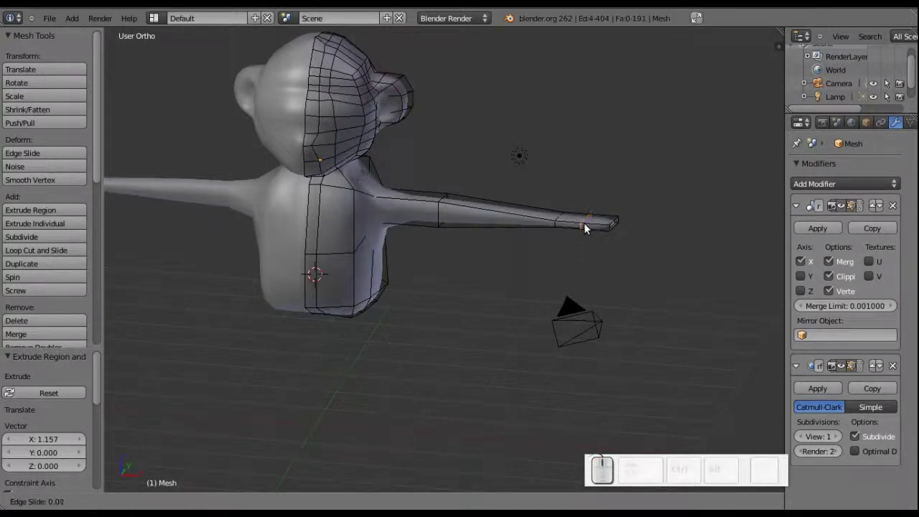
click(575, 229)
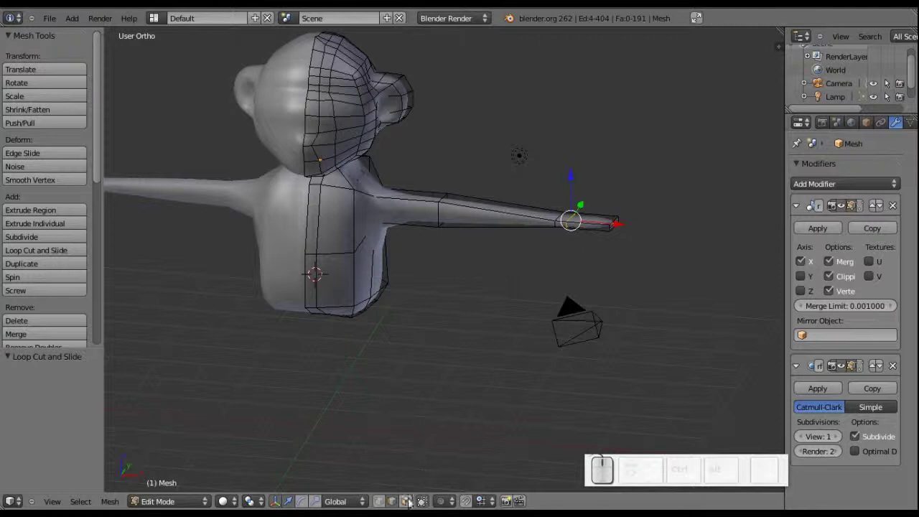
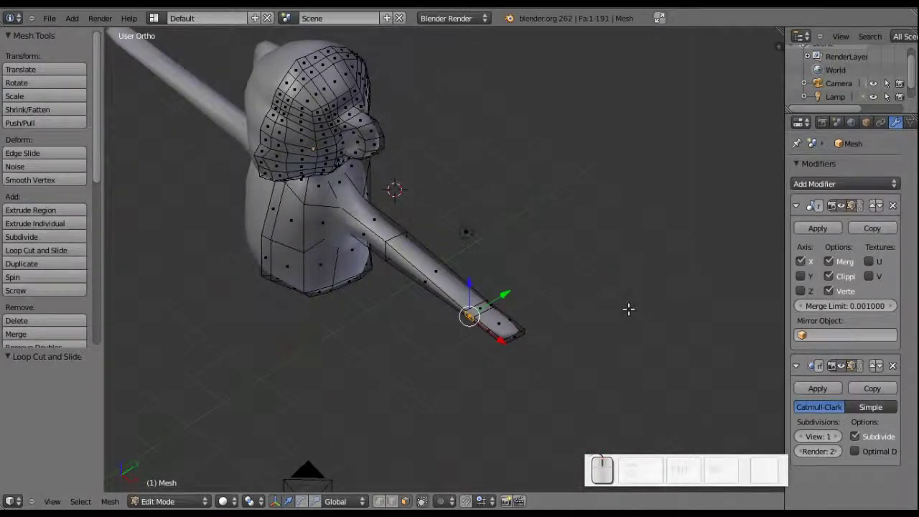
Extrude the face near the arm tip along Y into a short thumb
key(e)
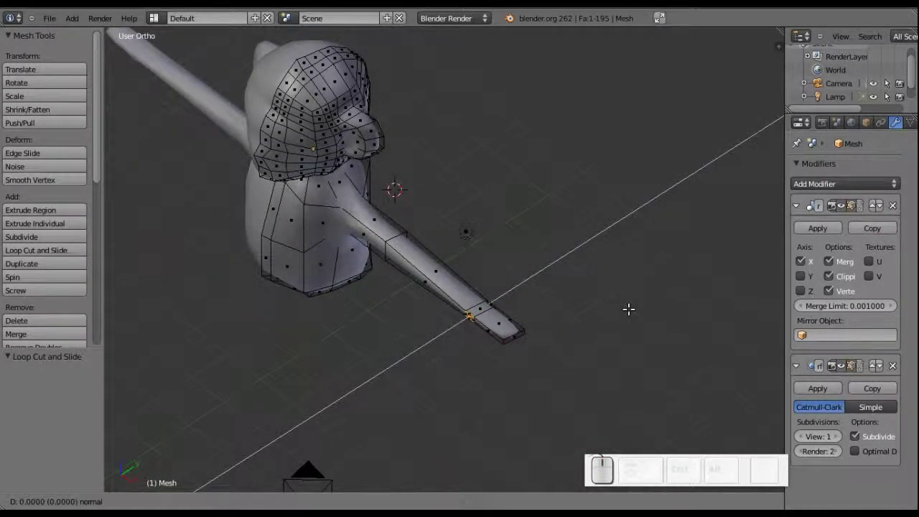
key(y)
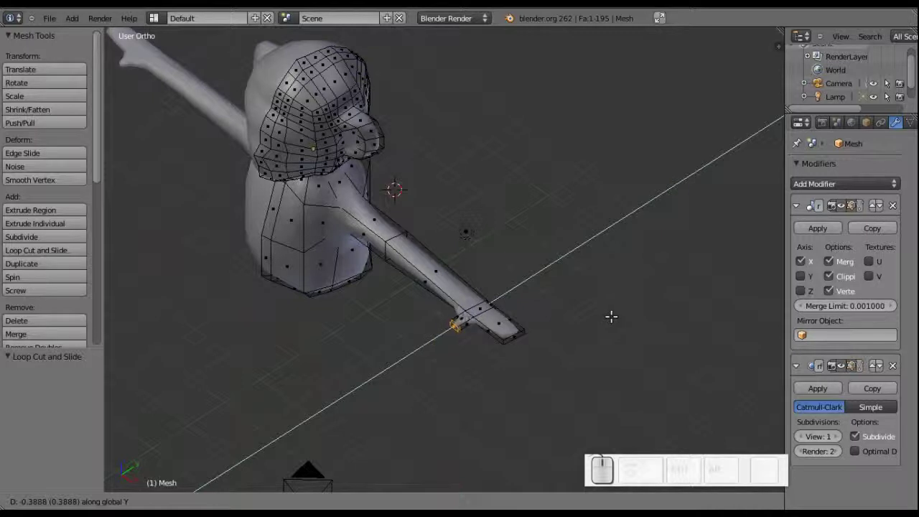
click(612, 314)
middle_click(452, 261)
middle_click(507, 254)
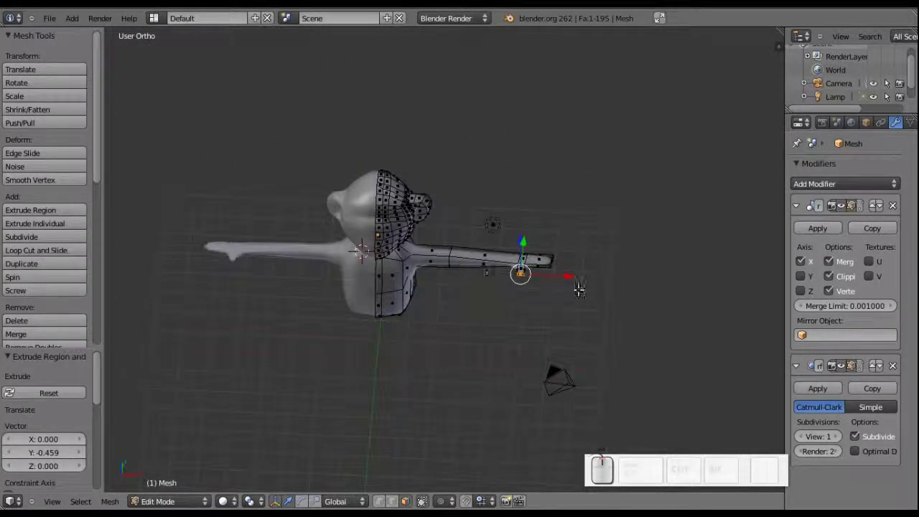
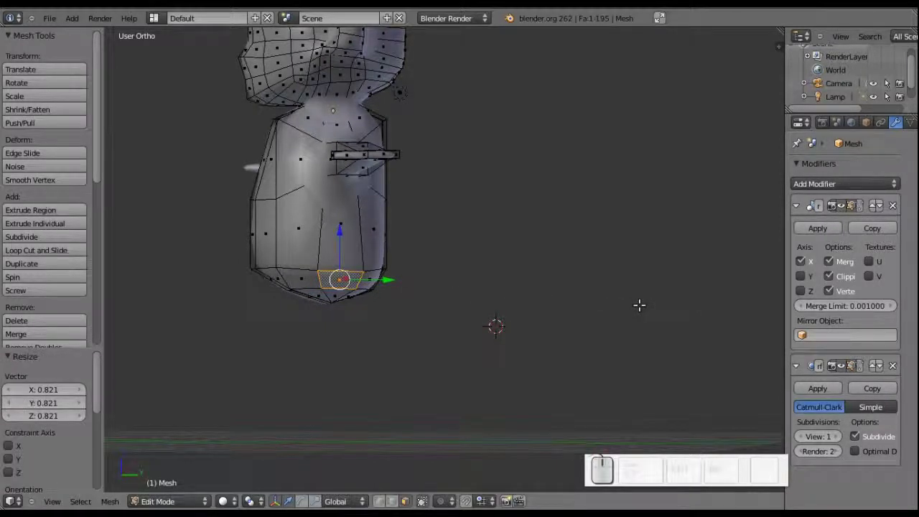
Scale the underside face along Z, extrude it sideways as a leg and lower its end
key(s)
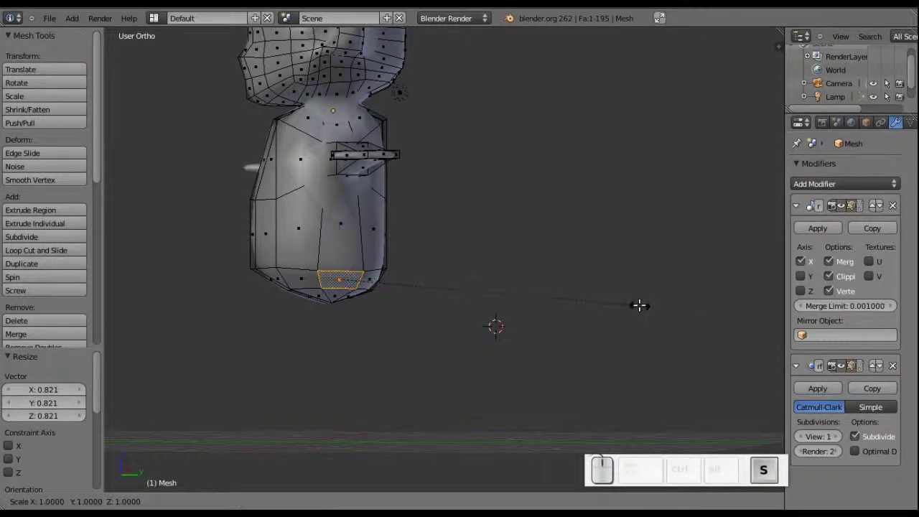
key(z)
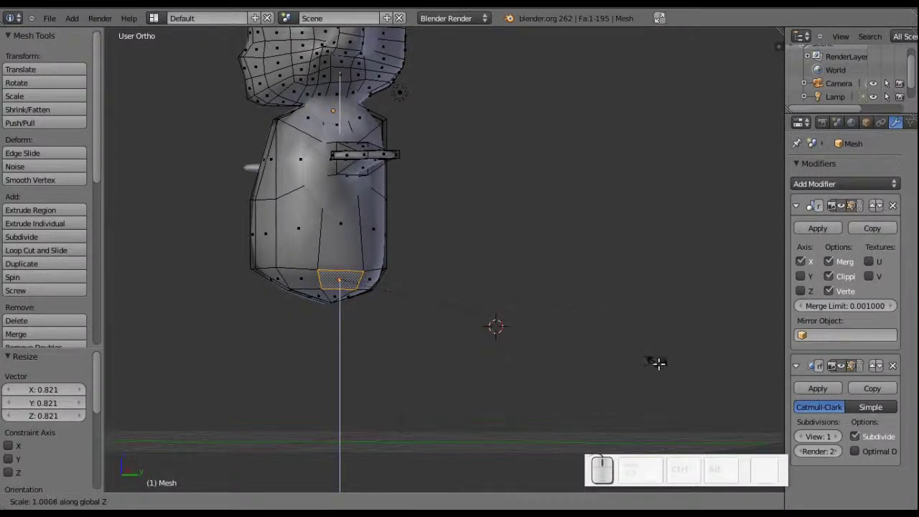
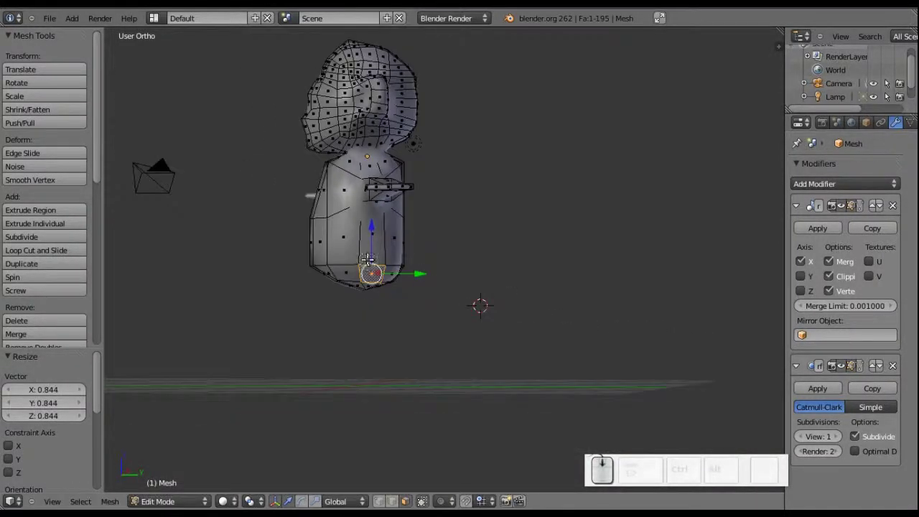
scroll(down, 3)
middle_click(391, 252)
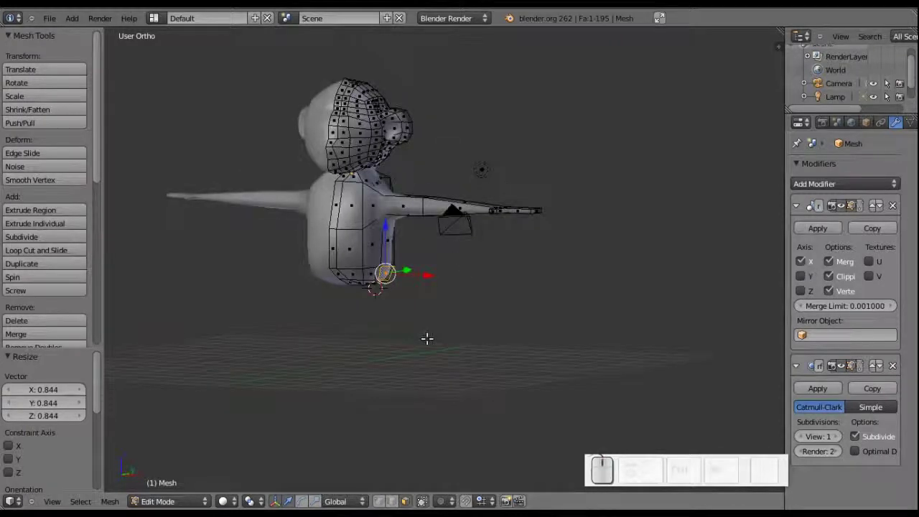
key(e)
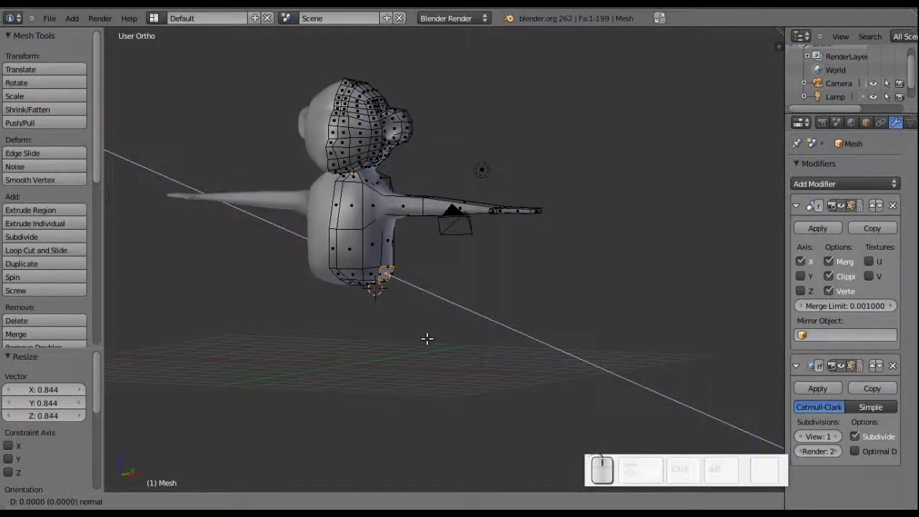
key(x)
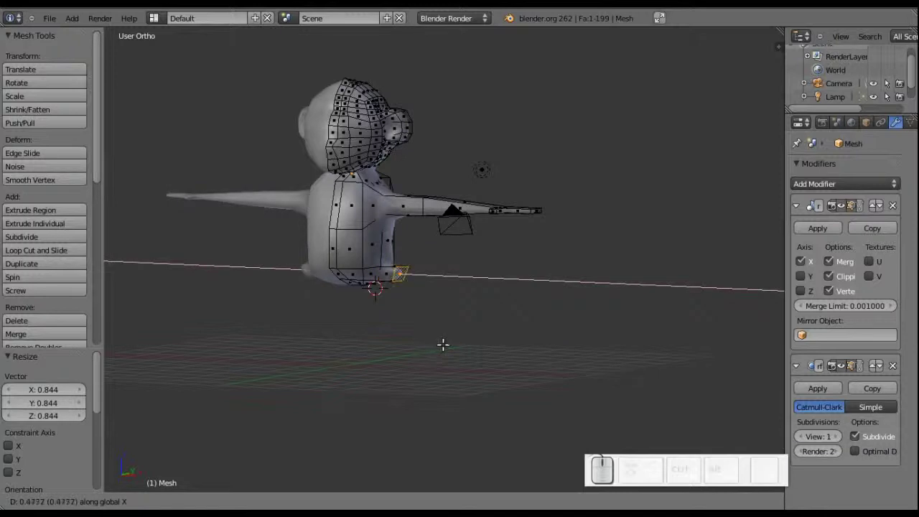
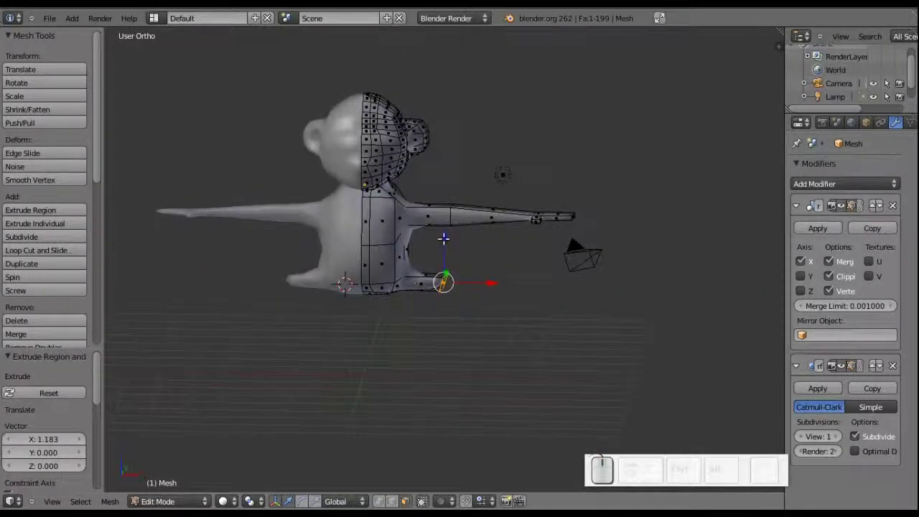
drag(447, 235, 445, 378)
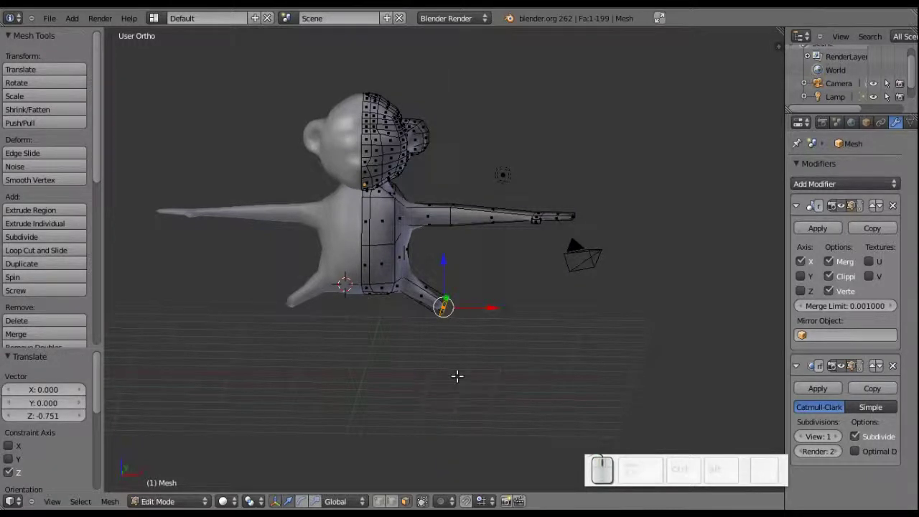
Extrude the leg end along X again to start the foot
key(e)
key(x)
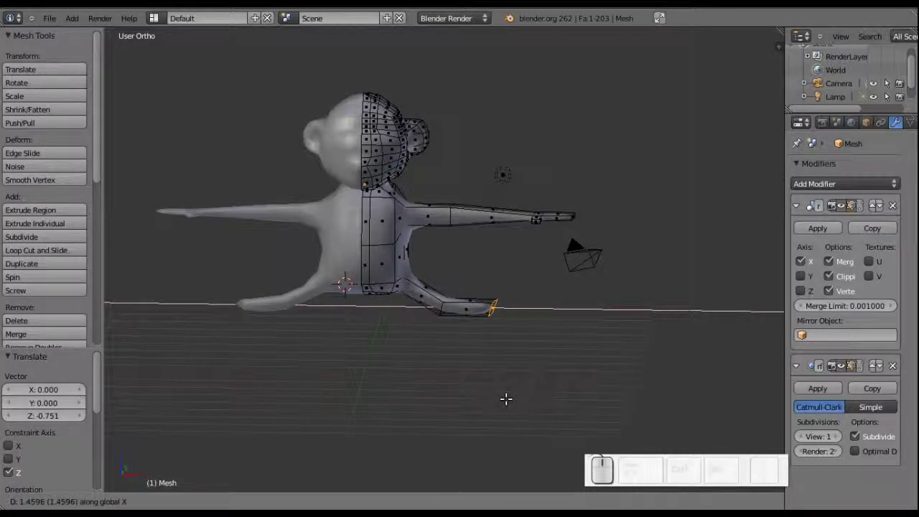
click(512, 397)
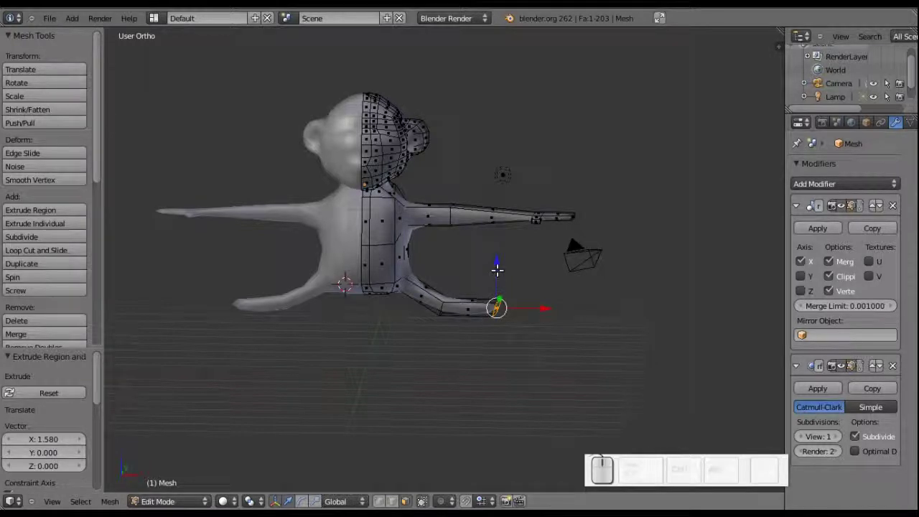
drag(499, 266, 517, 351)
middle_click(517, 350)
drag(520, 350, 389, 339)
middle_click(494, 346)
scroll(up, 3)
Flatten the foot-end face along Z and extrude it forward along X into a flat foot
key(s)
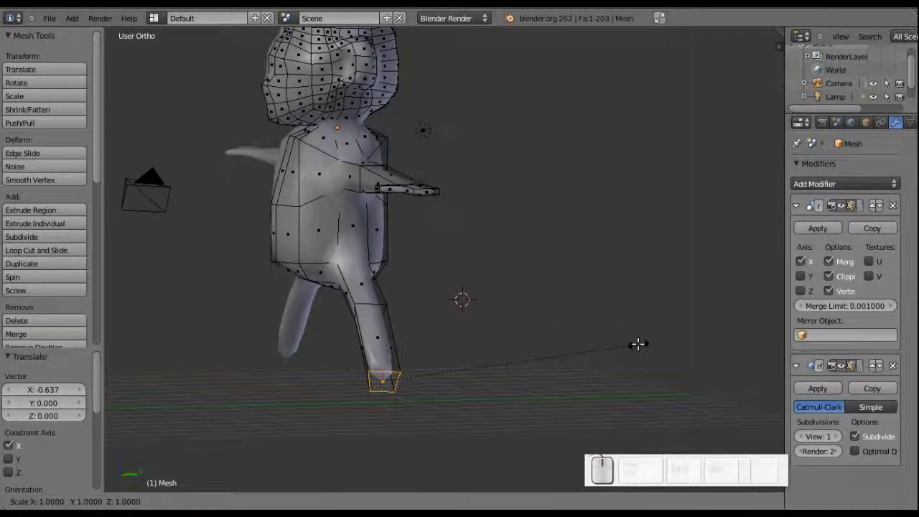
key(z)
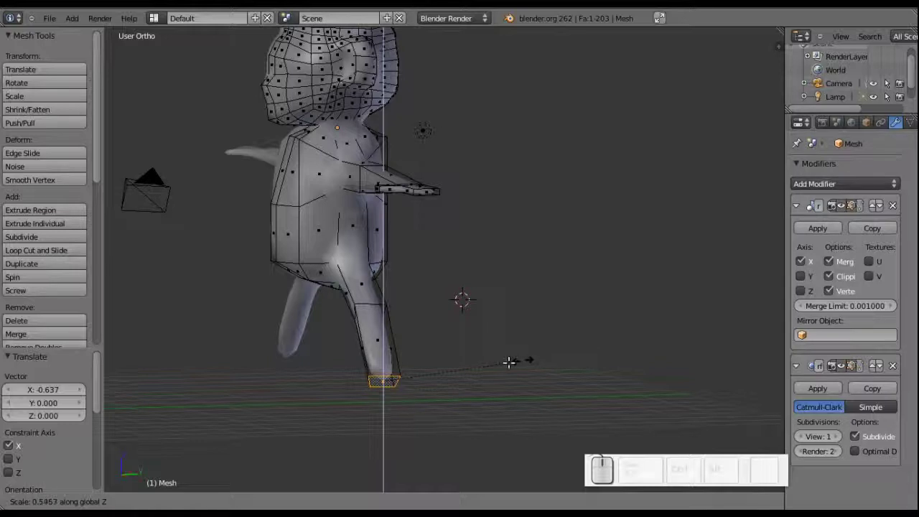
click(441, 370)
key(e)
key(x)
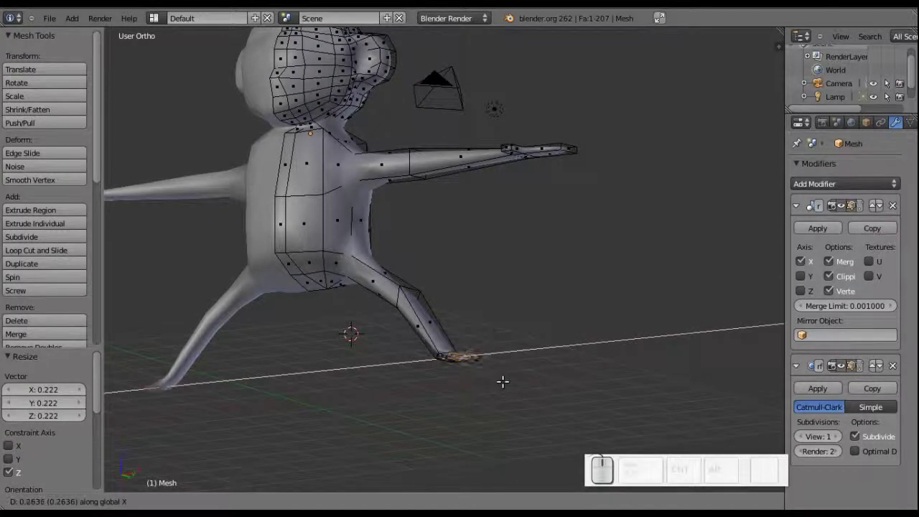
click(529, 385)
Add an edge loop across the foot near the ankle and slide it into place
middle_click(520, 409)
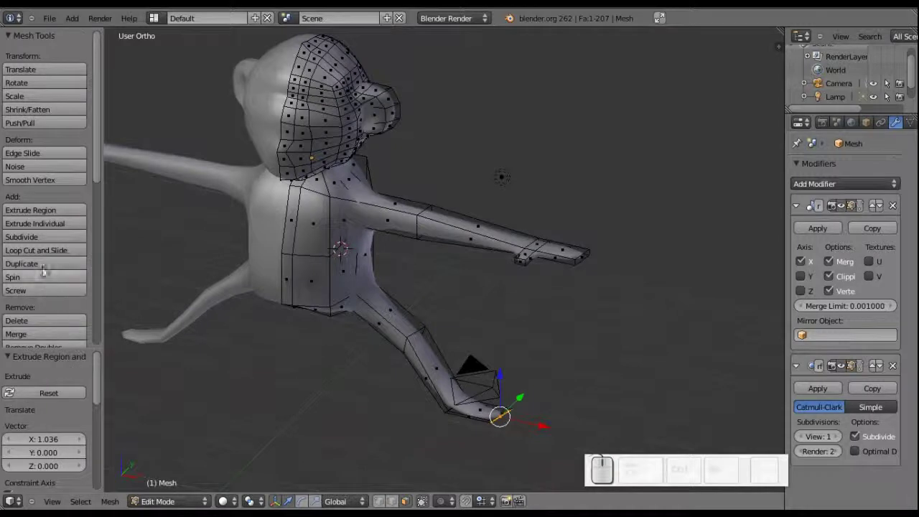
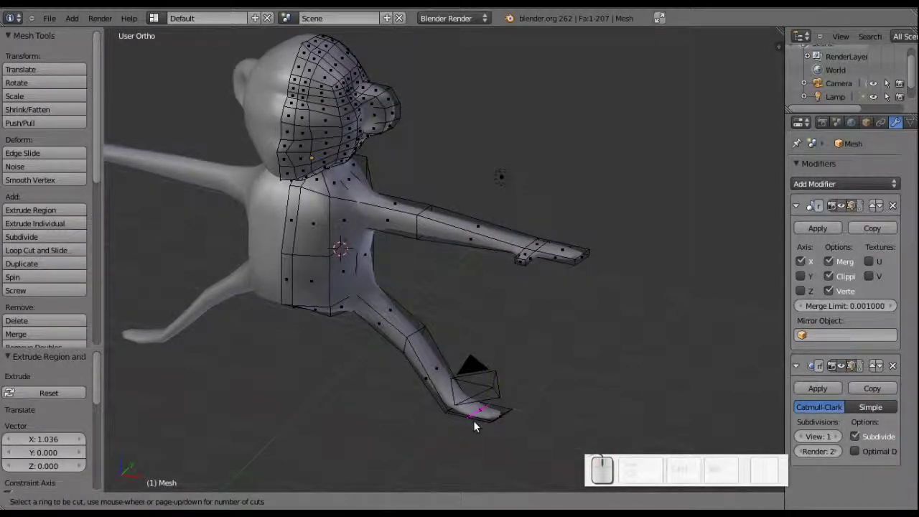
click(479, 424)
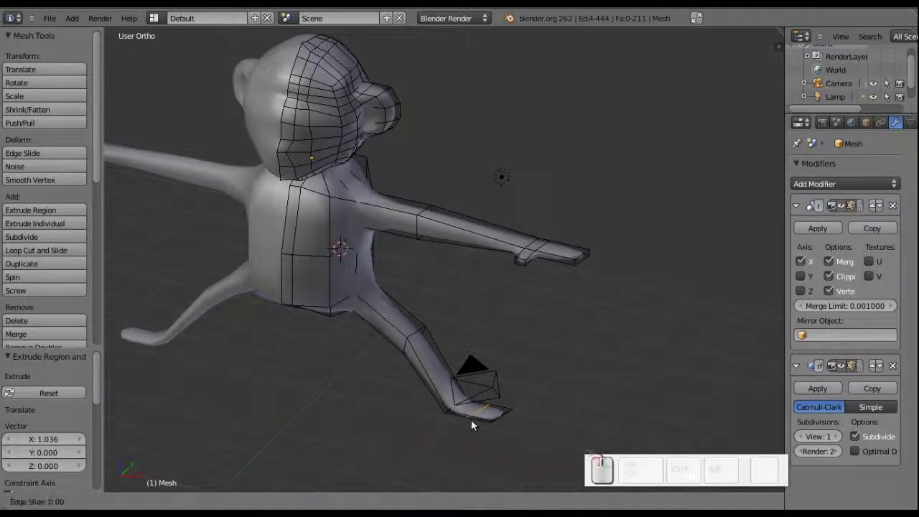
click(466, 423)
drag(468, 419, 475, 297)
scroll(up, 3)
scroll(up, 3)
scroll(up, 3)
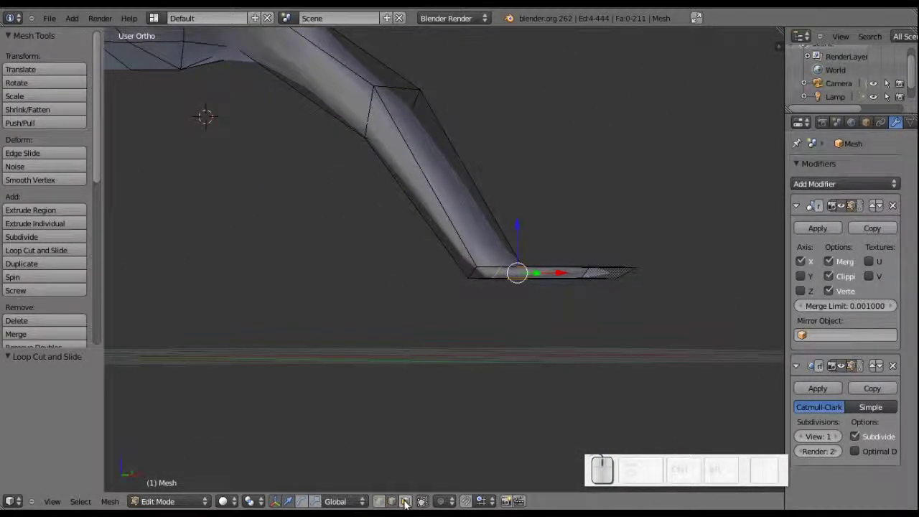
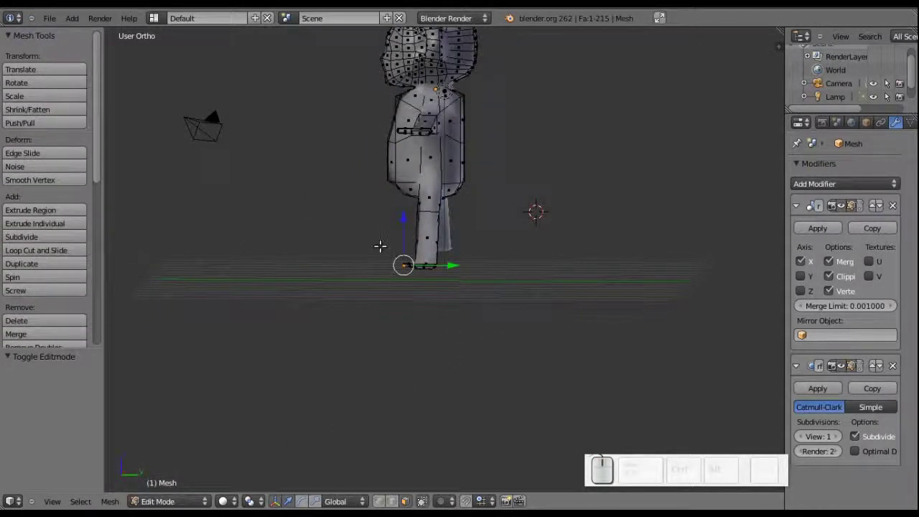
Select the small face between the legs on the underside and shrink it along Z
scroll(up, 3)
middle_click(445, 237)
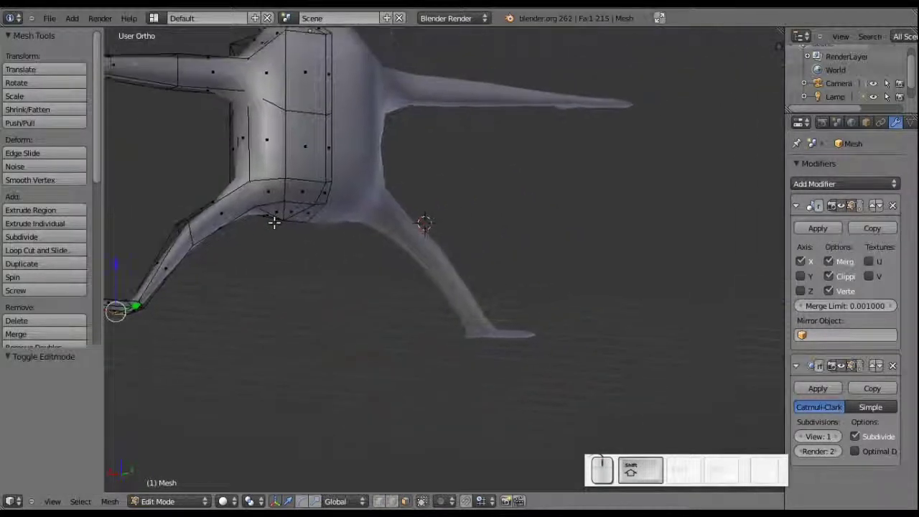
scroll(up, 3)
middle_click(327, 188)
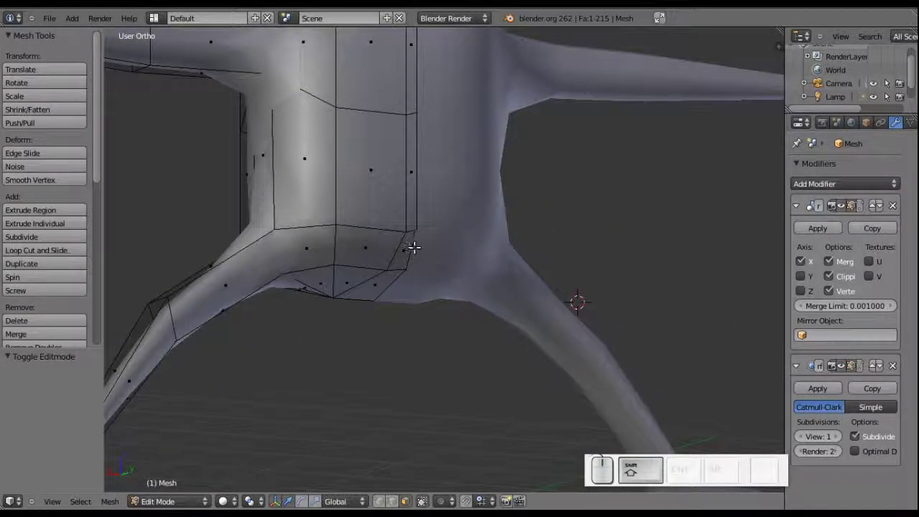
right_click(406, 247)
scroll(up, 3)
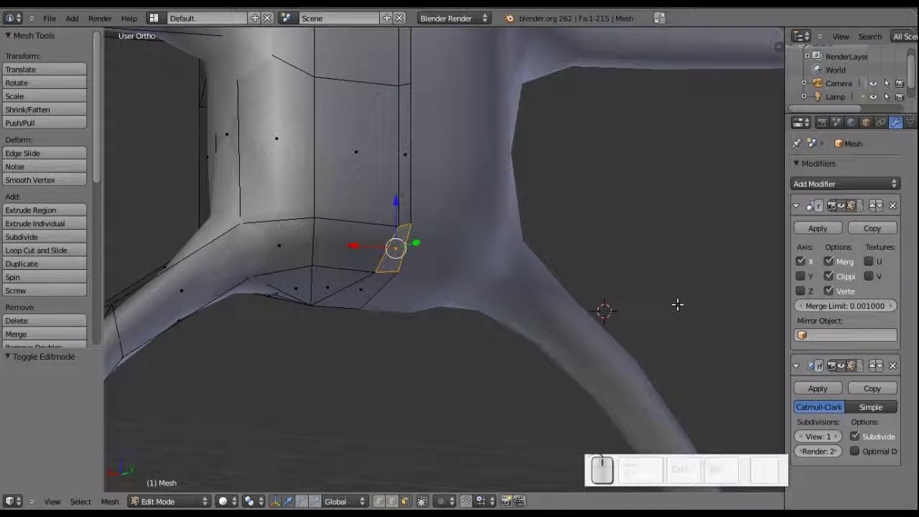
key(s)
key(z)
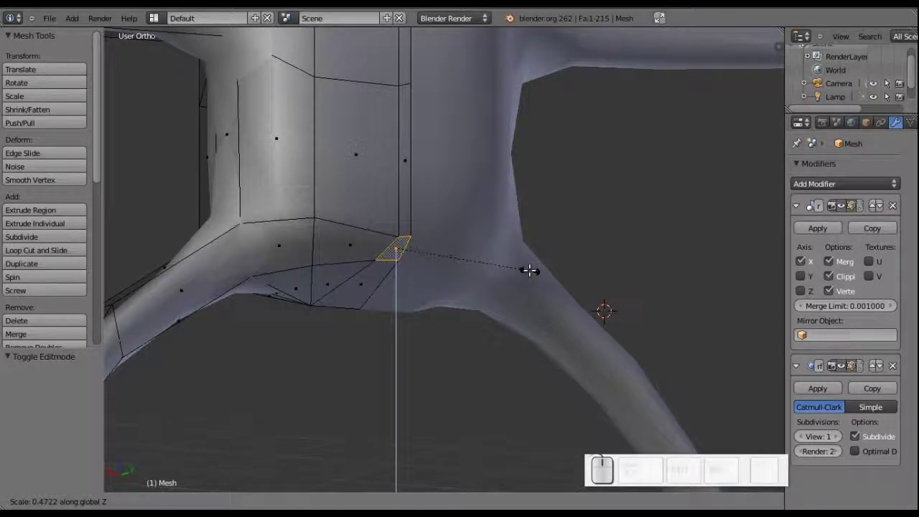
click(531, 267)
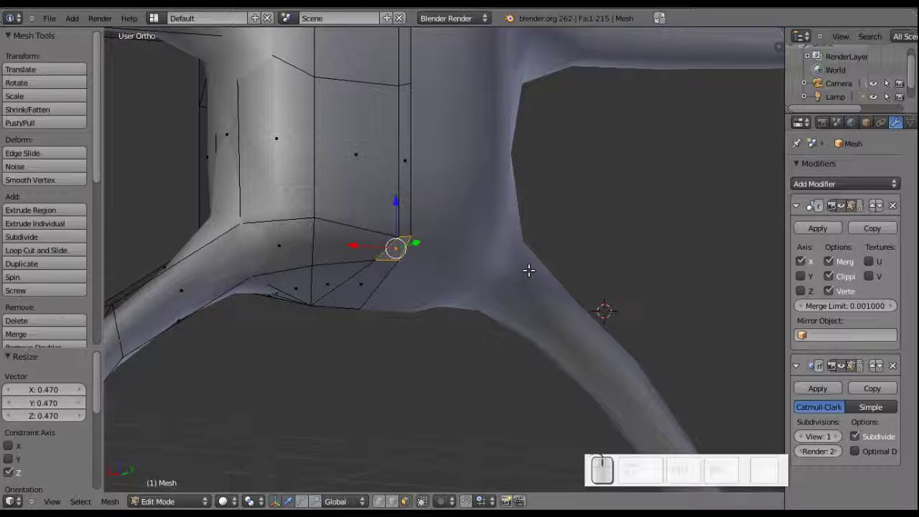
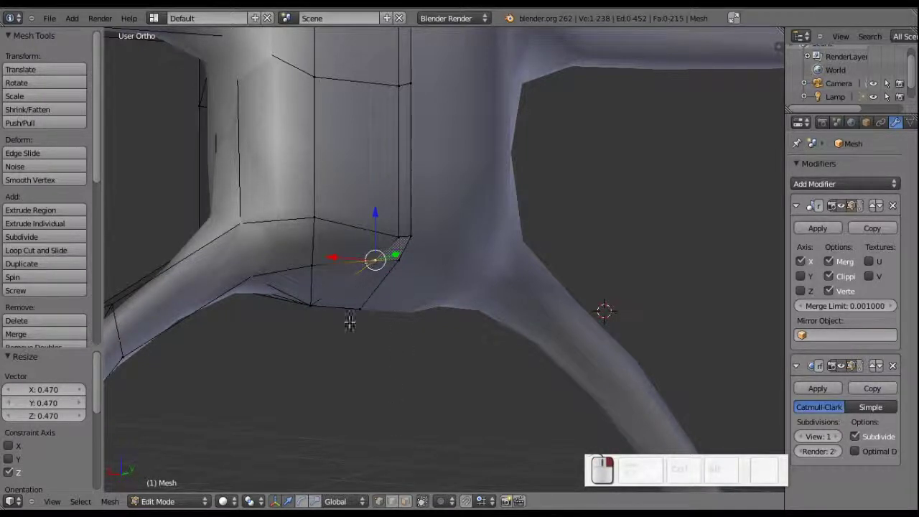
Slide the face toward the centre line and scale it down along Z again
drag(395, 293, 363, 227)
drag(363, 228, 378, 230)
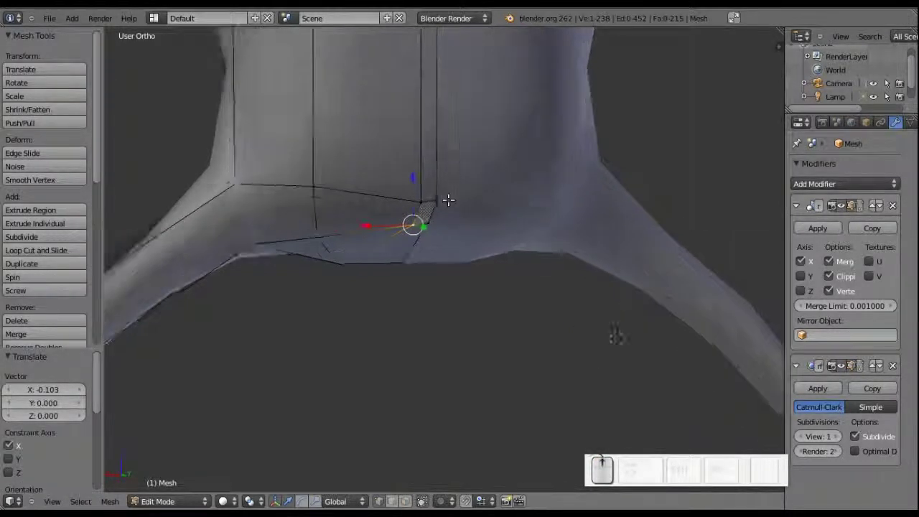
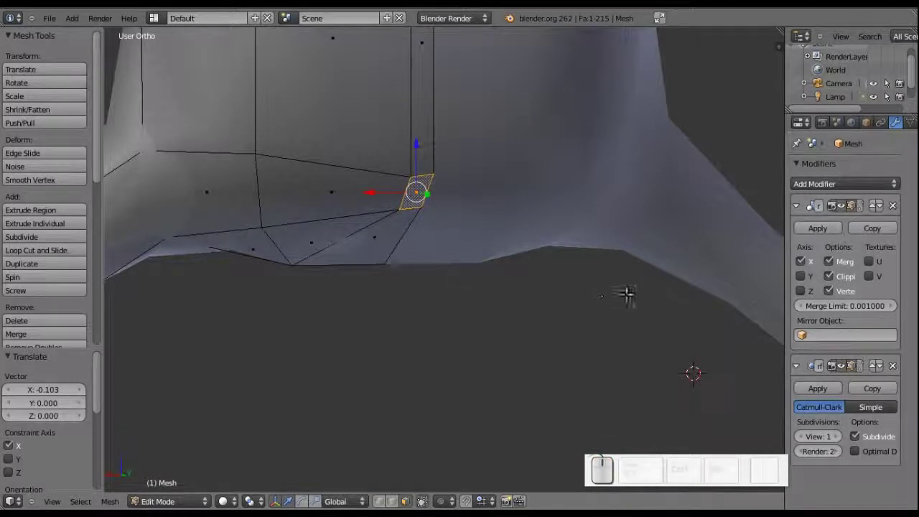
key(s)
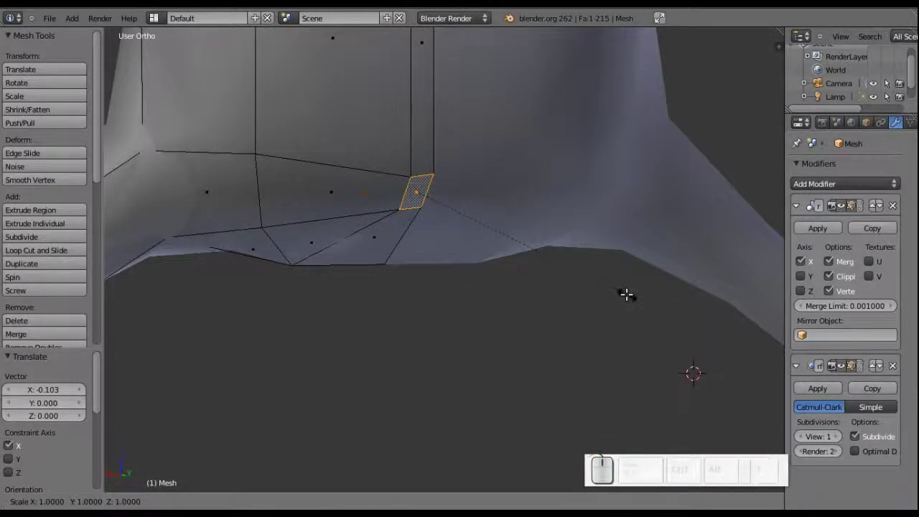
key(z)
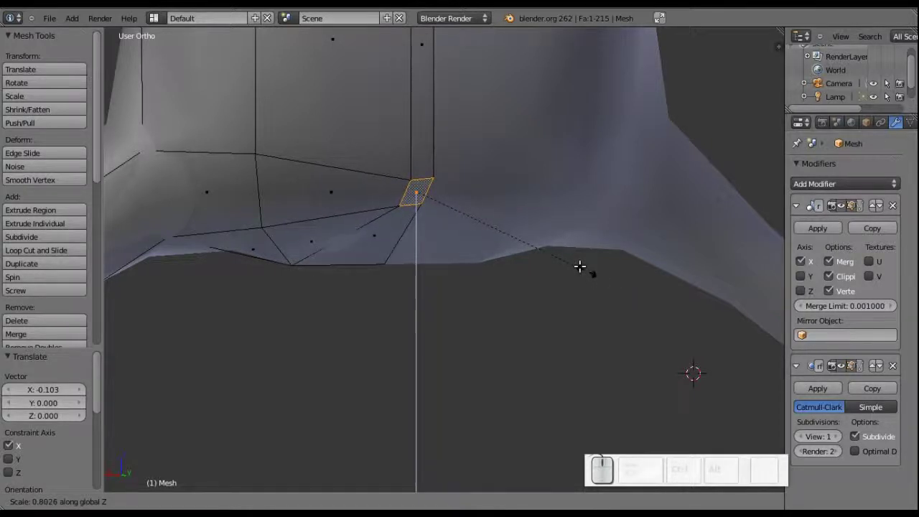
click(583, 262)
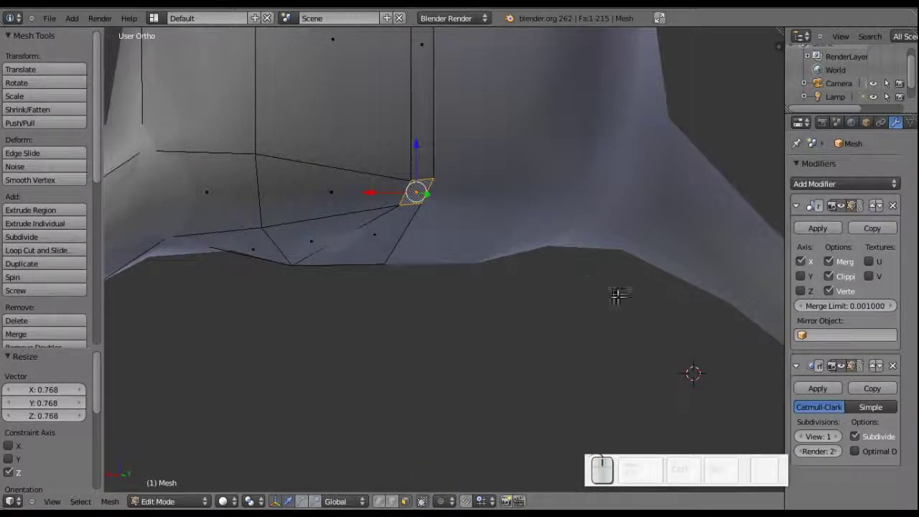
Shrink the face further to its final size, ready for the tail
key(s)
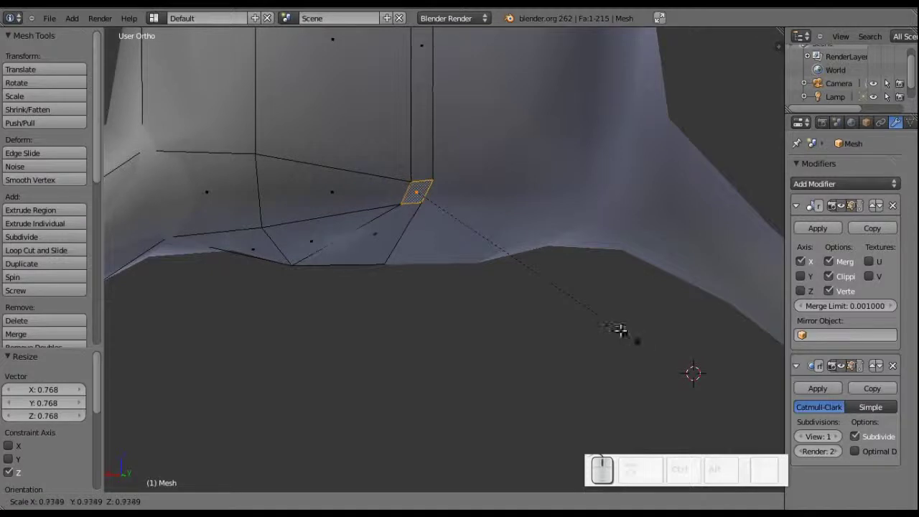
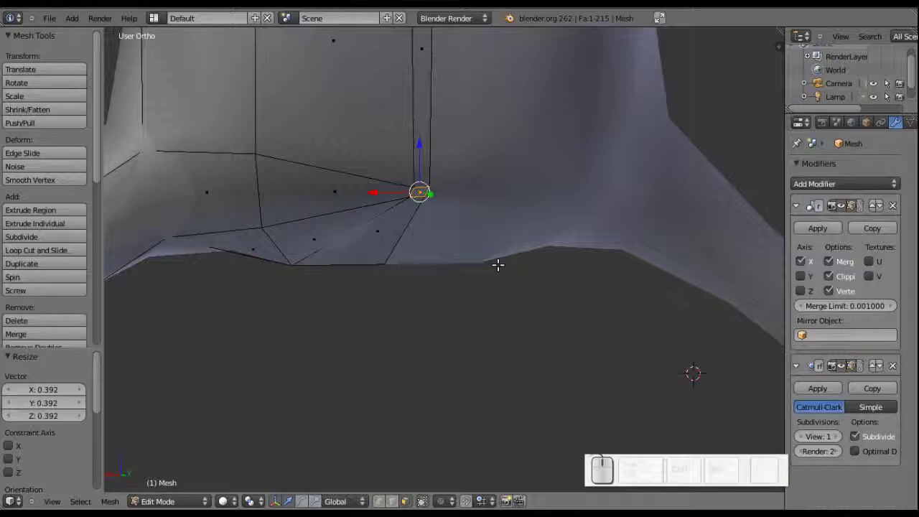
key(s)
click(487, 311)
scroll(down, 3)
scroll(up, 3)
scroll(down, 3)
scroll(up, 3)
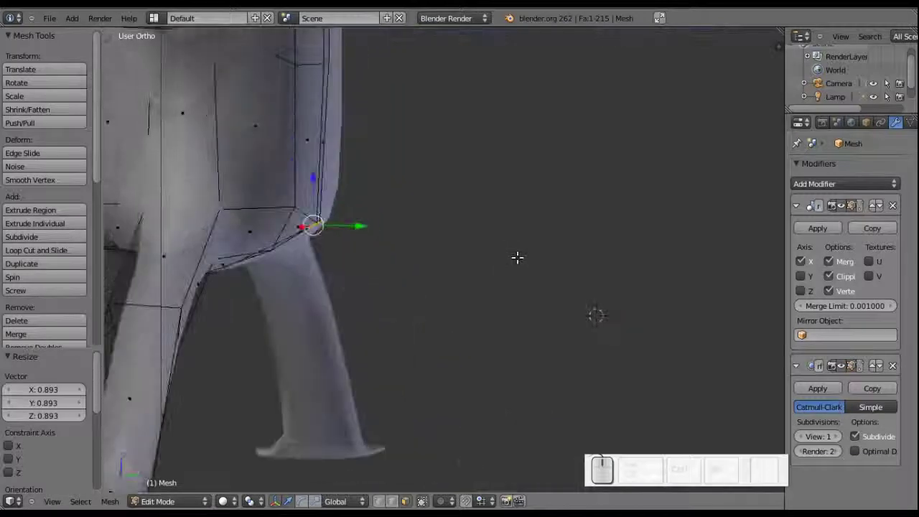
Extrude the face backward along Y in sections to form the tail and resize its tip
key(e)
key(y)
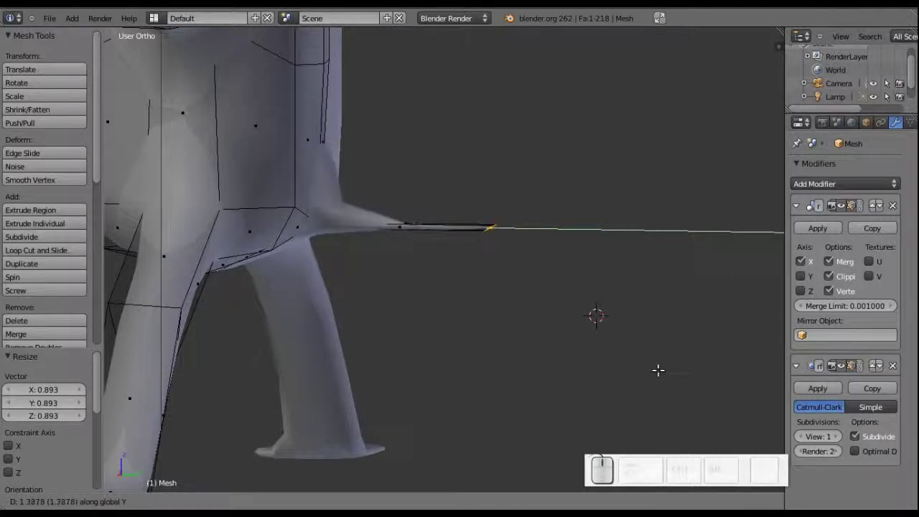
click(710, 370)
scroll(down, 3)
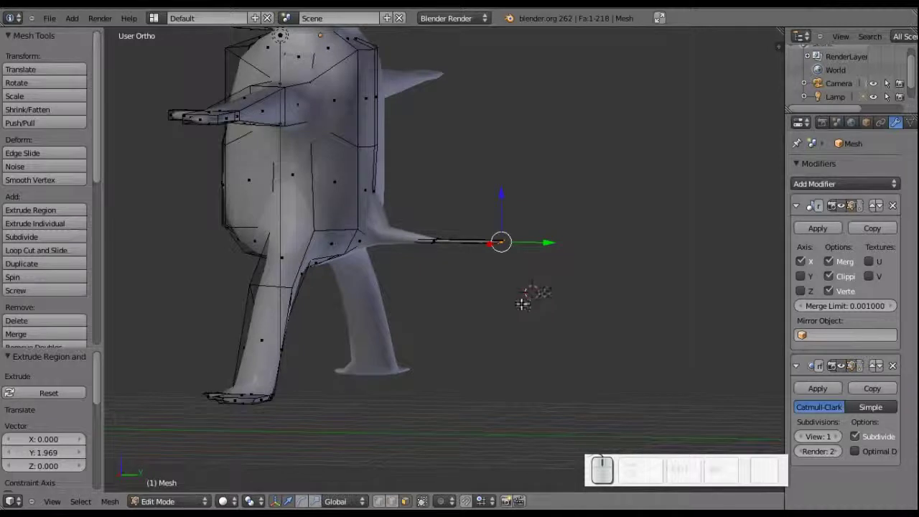
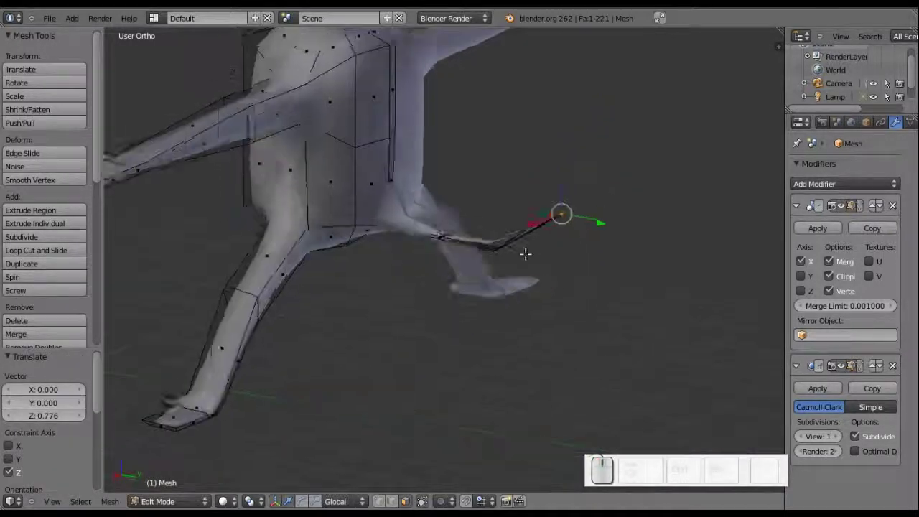
key(e)
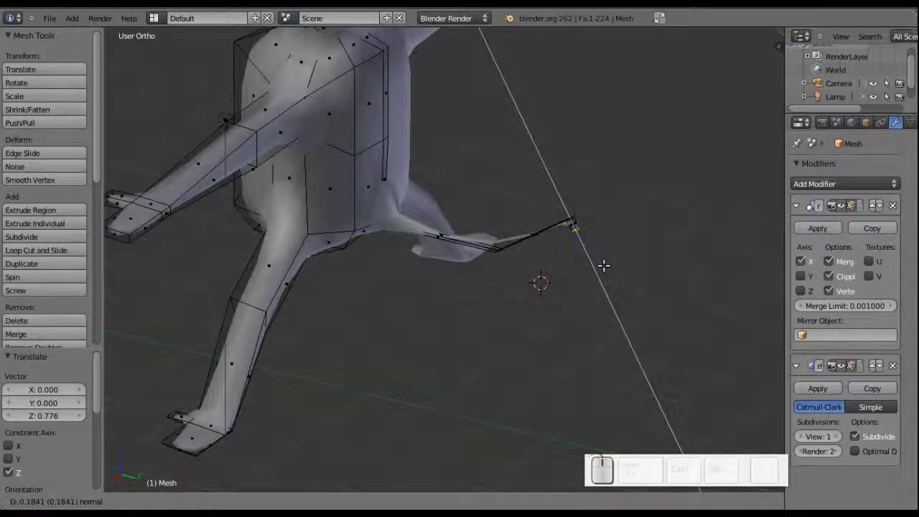
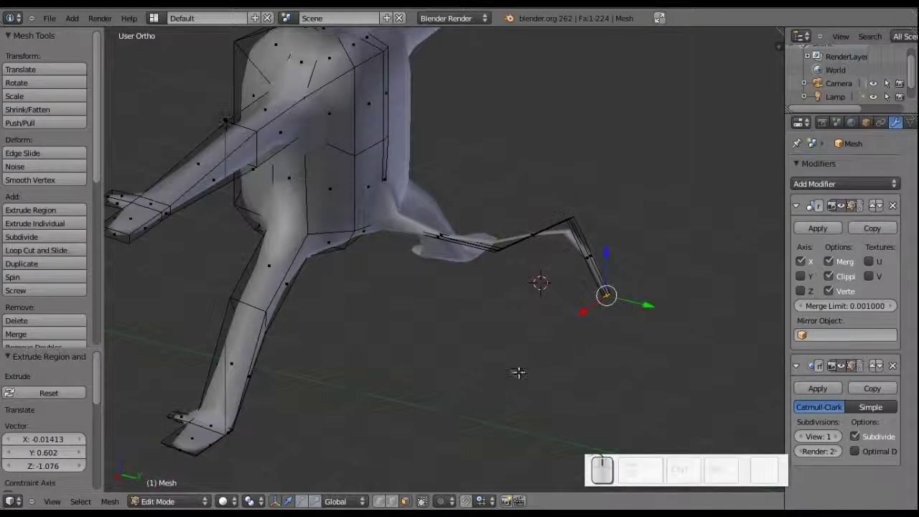
key(s)
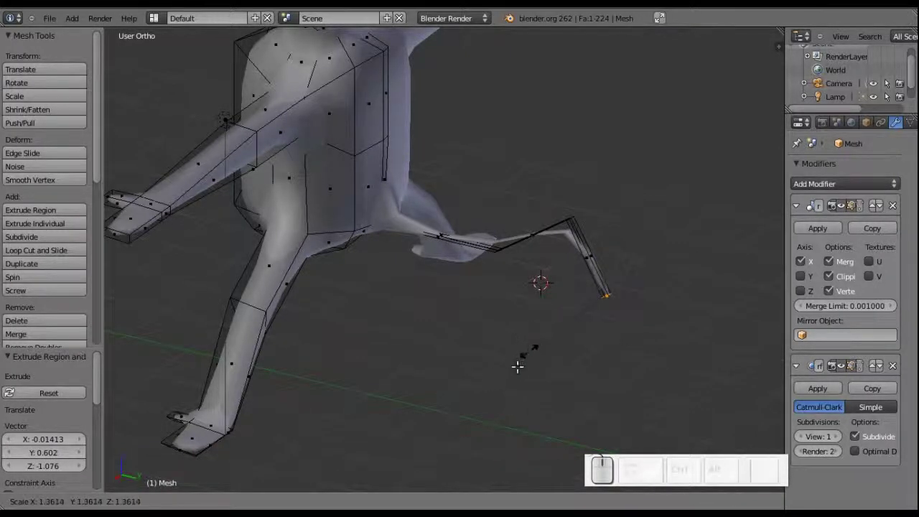
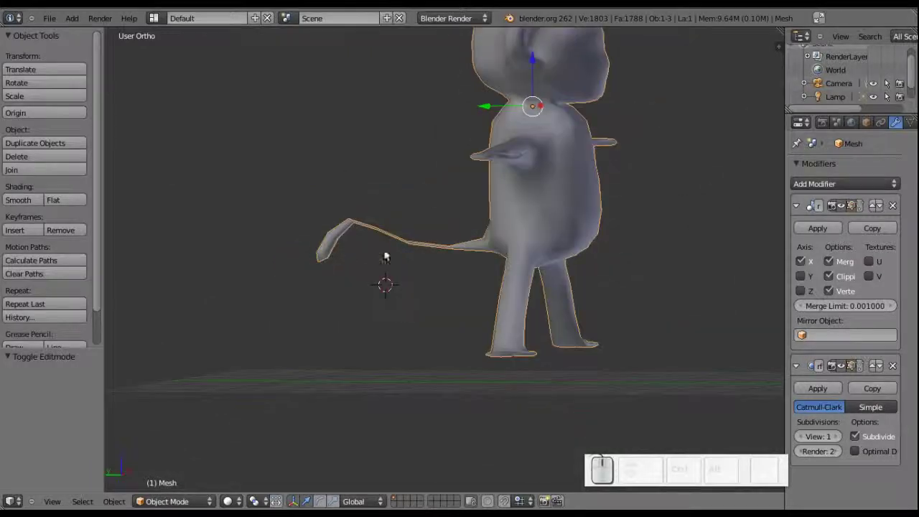
scroll(down, 3)
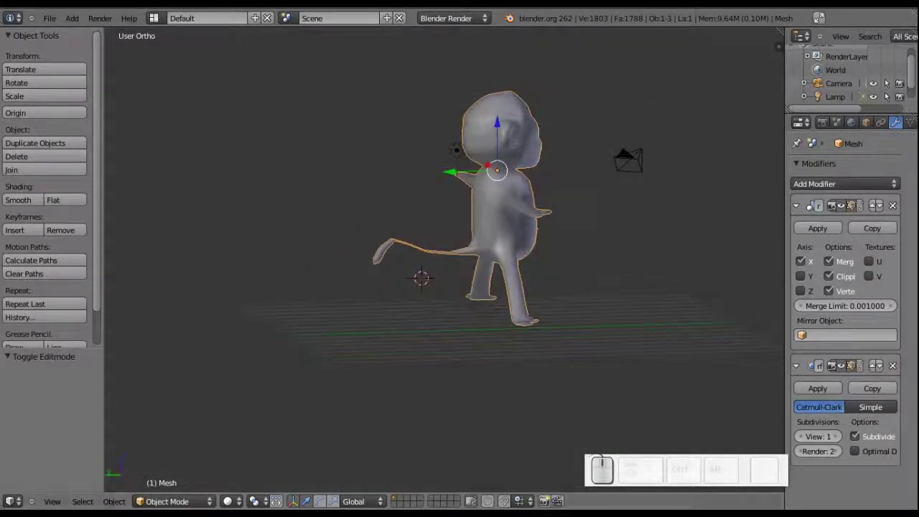
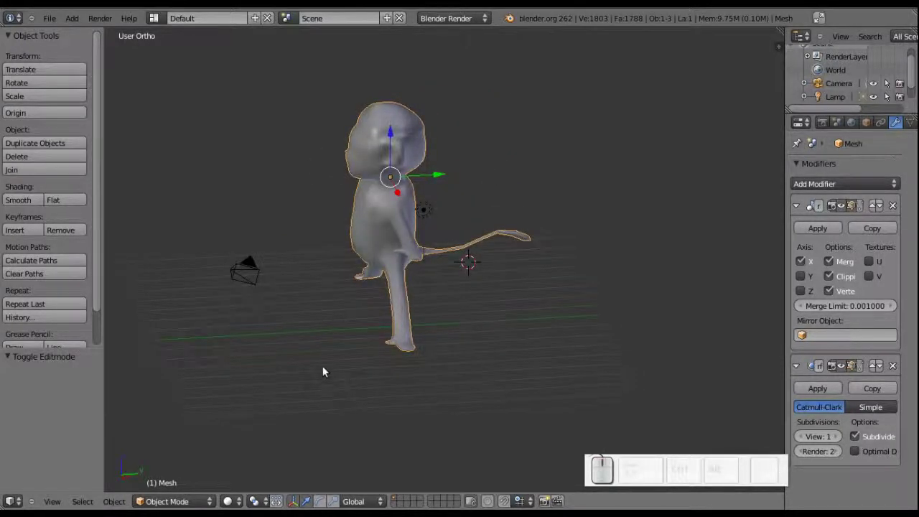
middle_click(369, 269)
scroll(down, 3)
middle_click(543, 226)
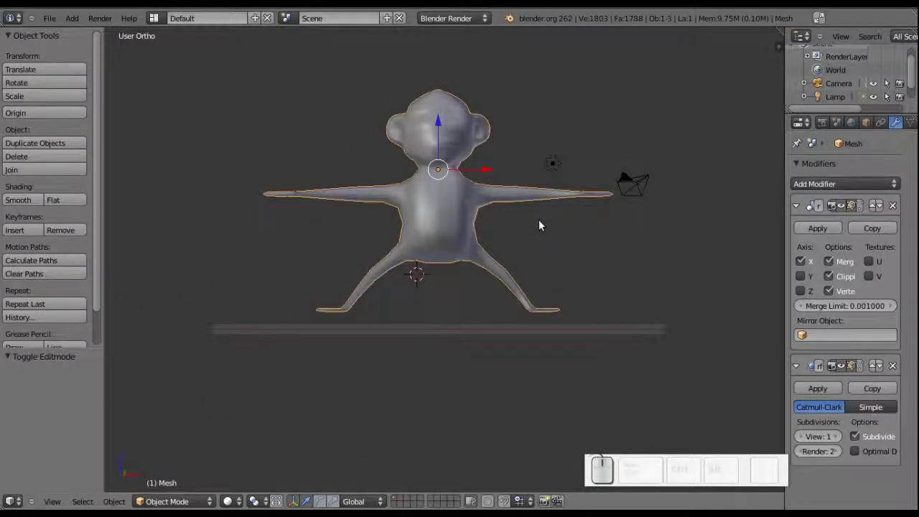